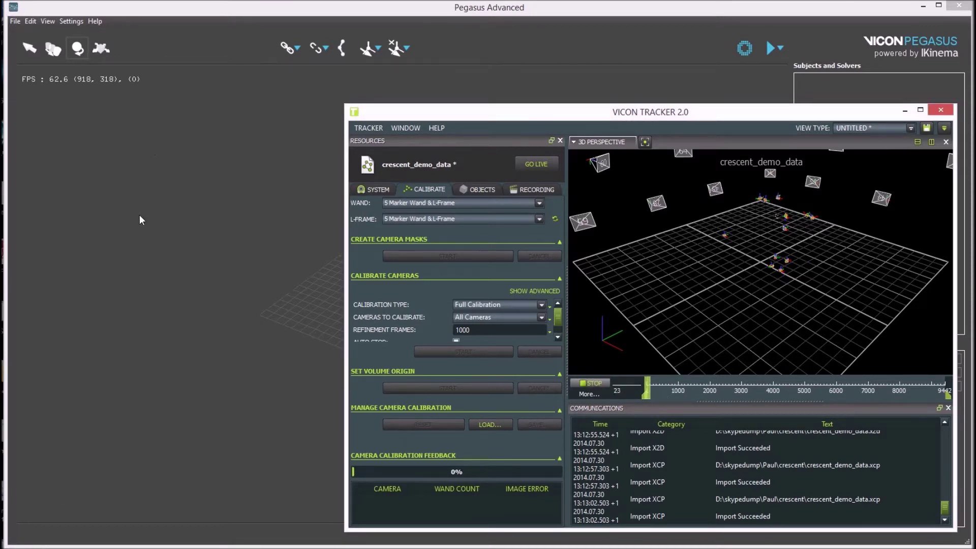
# Connect to the localhost:801 Tracker stream with Zup (Tracker typical), ping it and apply to import the rigid bodies
pyautogui.click(144, 220)
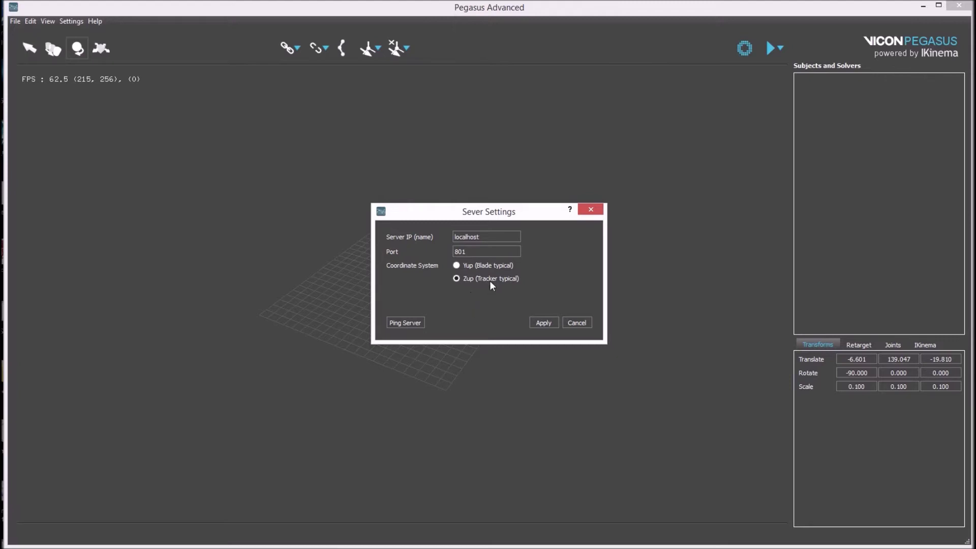
pyautogui.click(403, 330)
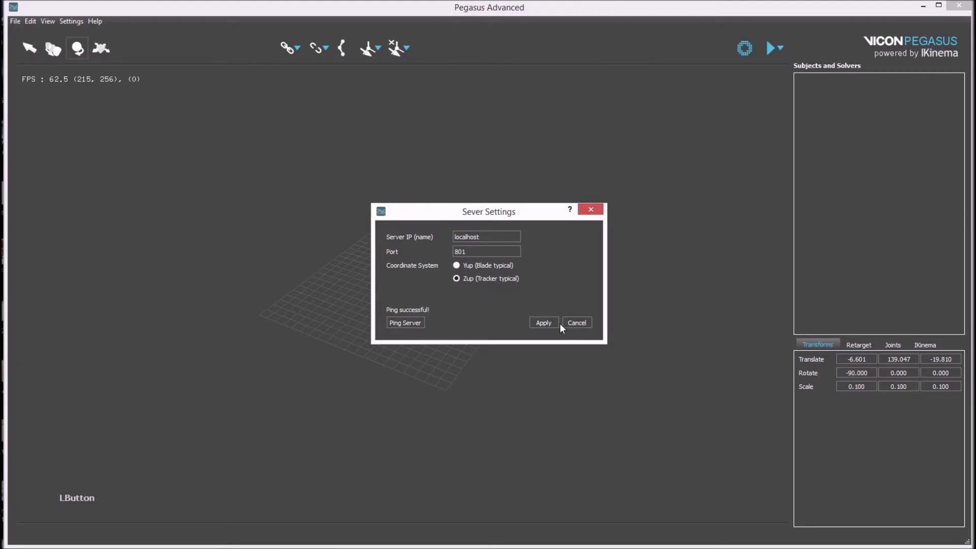
pyautogui.click(554, 331)
# Select the RWristGroup rigid body in Subjects and Solvers, then clear the selection
pyautogui.click(742, 57)
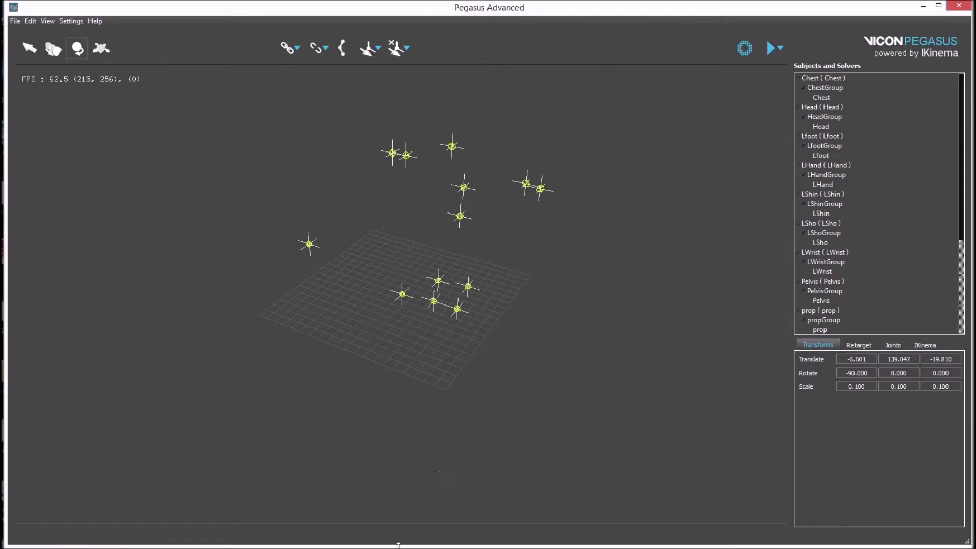
pyautogui.click(455, 429)
pyautogui.click(489, 349)
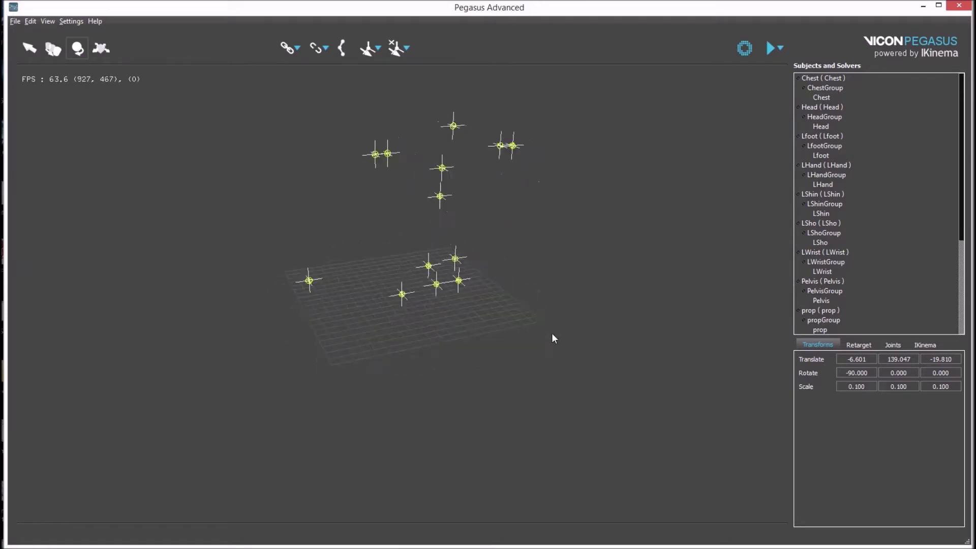
pyautogui.click(492, 346)
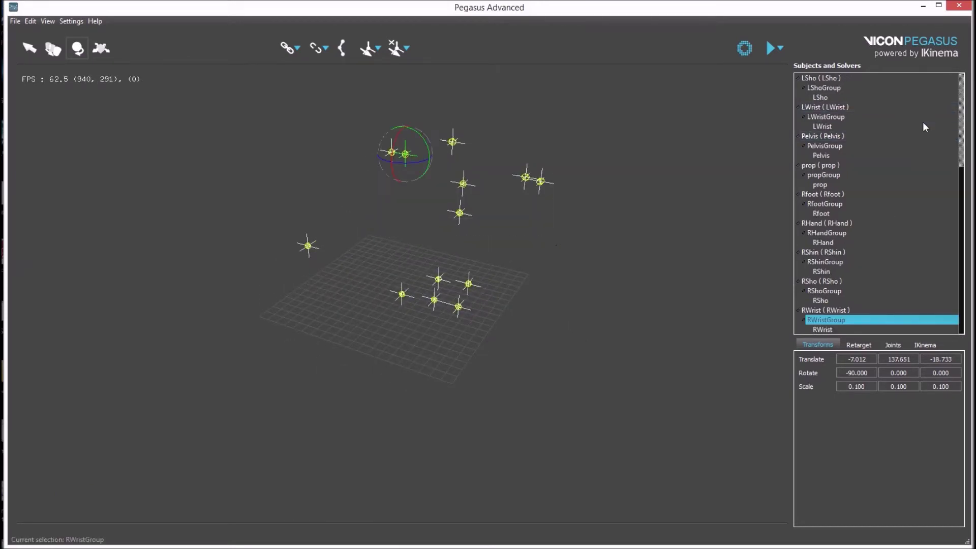
pyautogui.click(965, 189)
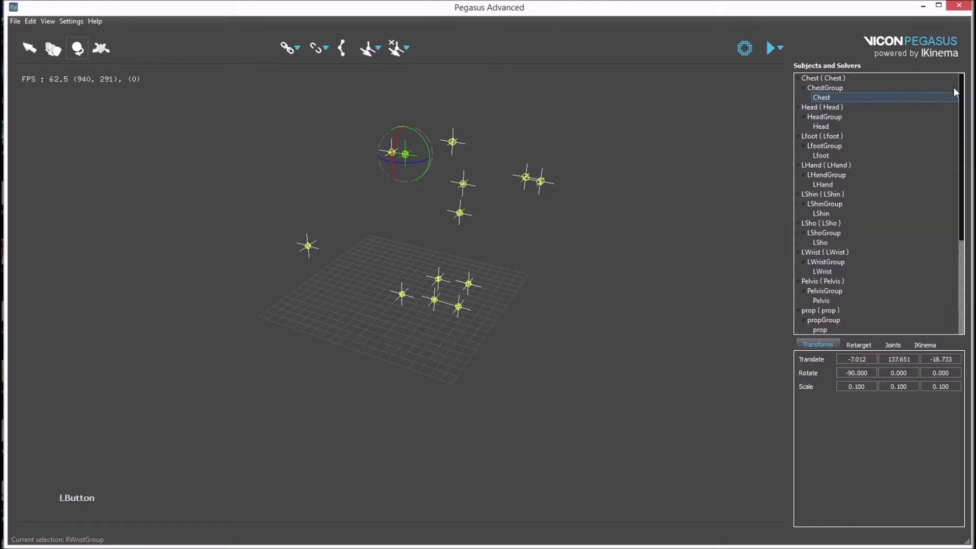
pyautogui.click(659, 295)
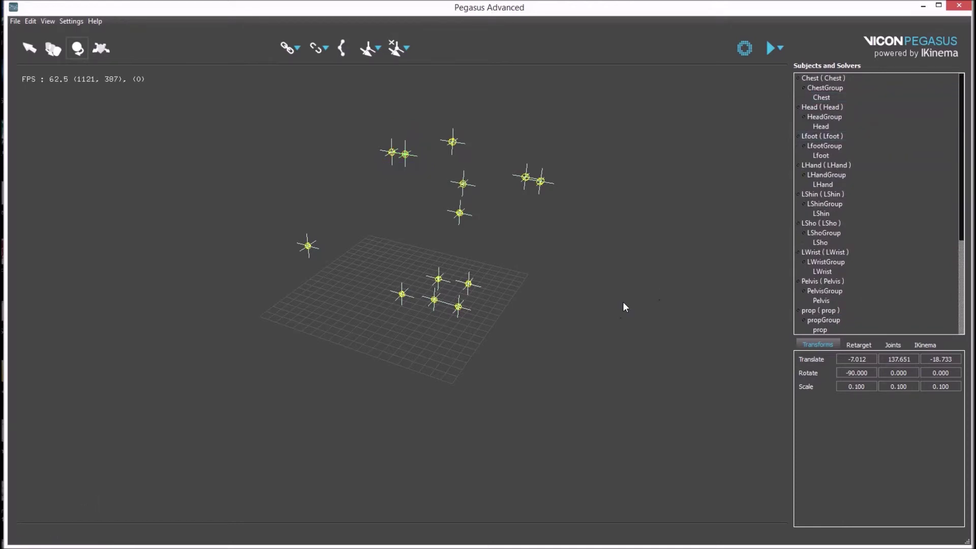
# Ctrl-select the chest, head, hand, wrist, pelvis, foot and shin groups, leaving shoulders and prop out
pyautogui.click(360, 119)
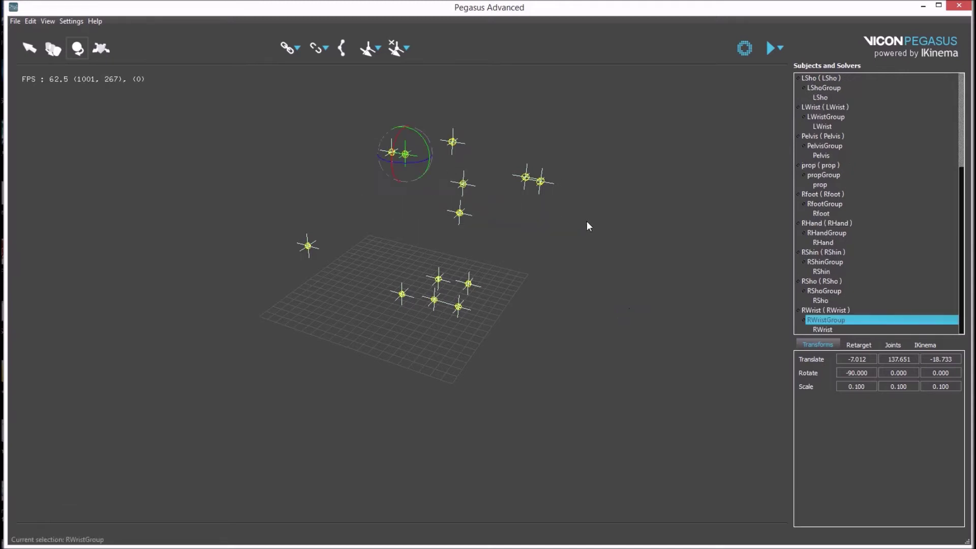
pyautogui.click(38, 61)
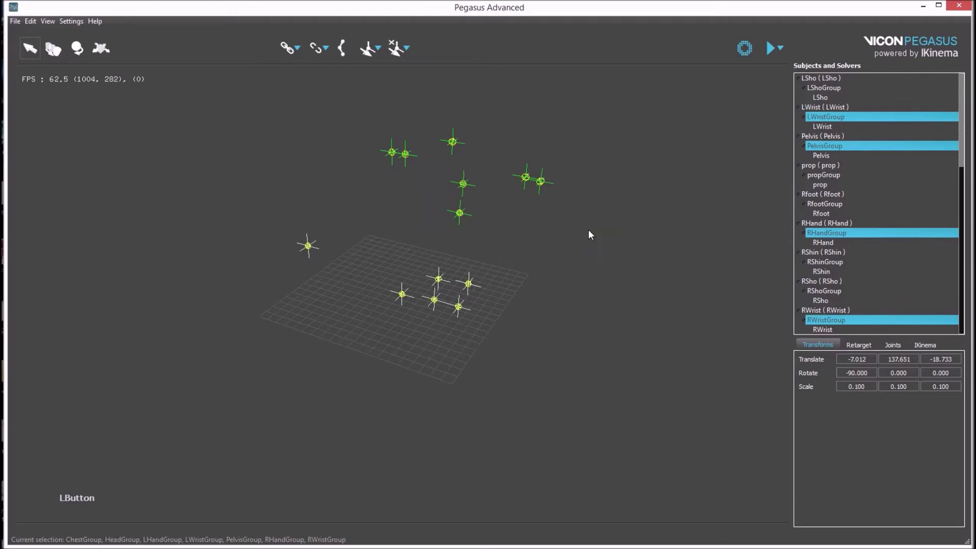
pyautogui.click(356, 115)
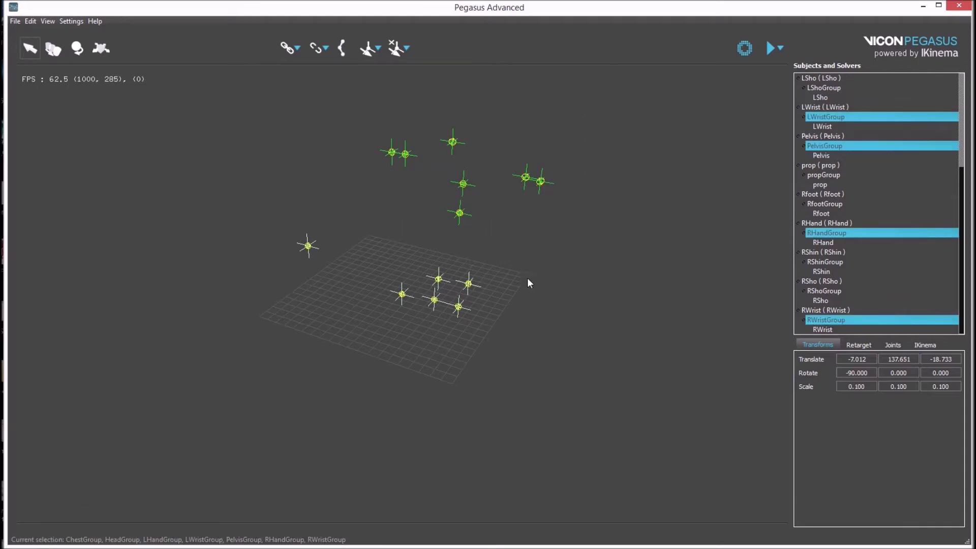
pyautogui.click(511, 272)
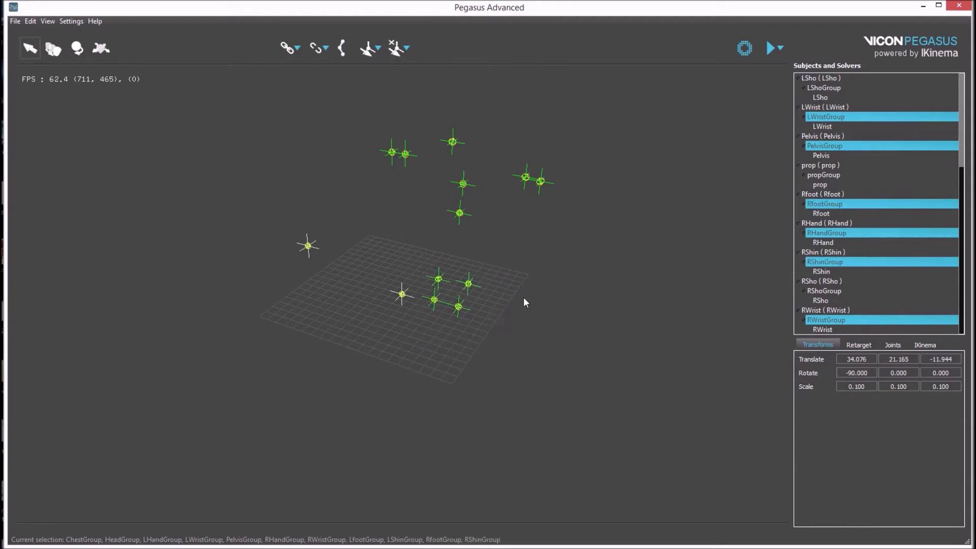
pyautogui.click(539, 322)
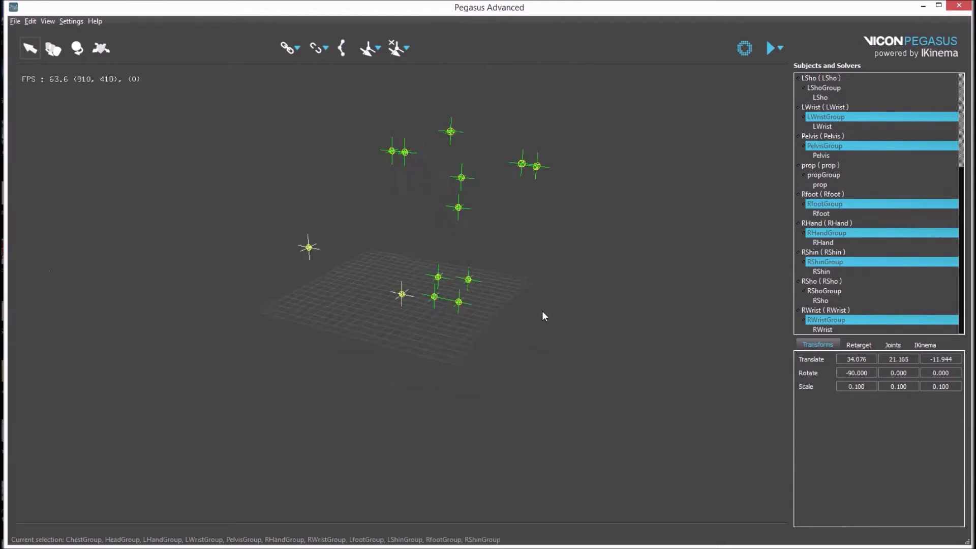
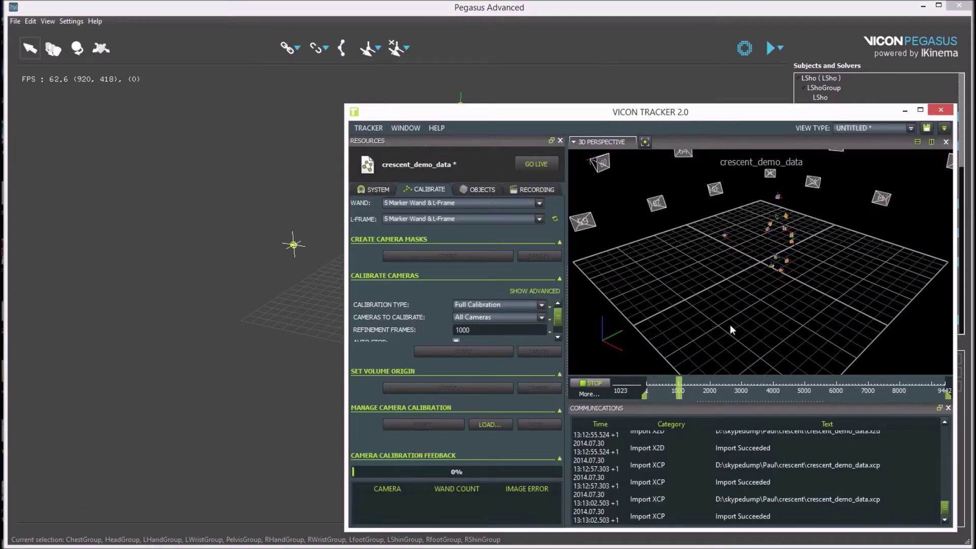
# Stop the crescent_demo_data playback in Tracker, rewind to frame 1 and minimise Tracker
pyautogui.click(678, 392)
pyautogui.click(679, 395)
pyautogui.click(607, 384)
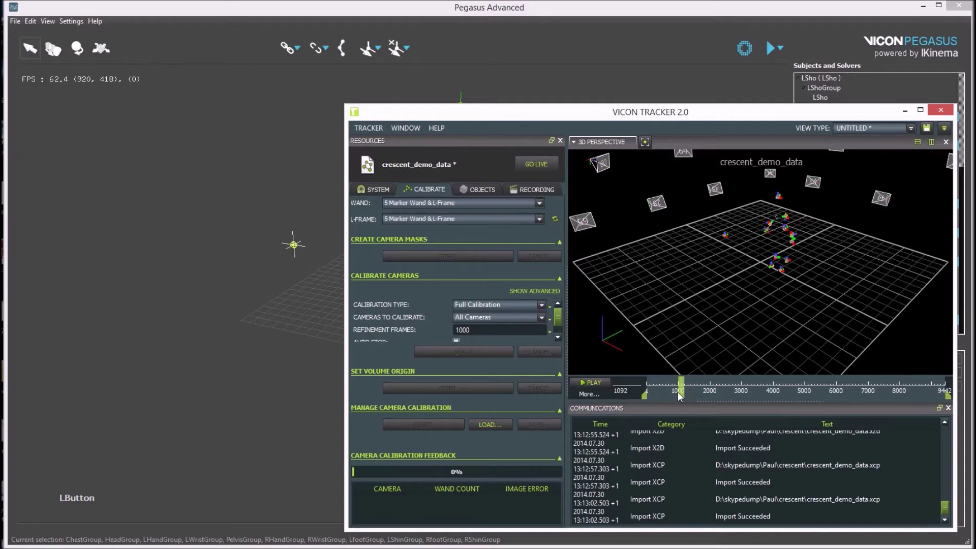
pyautogui.click(683, 395)
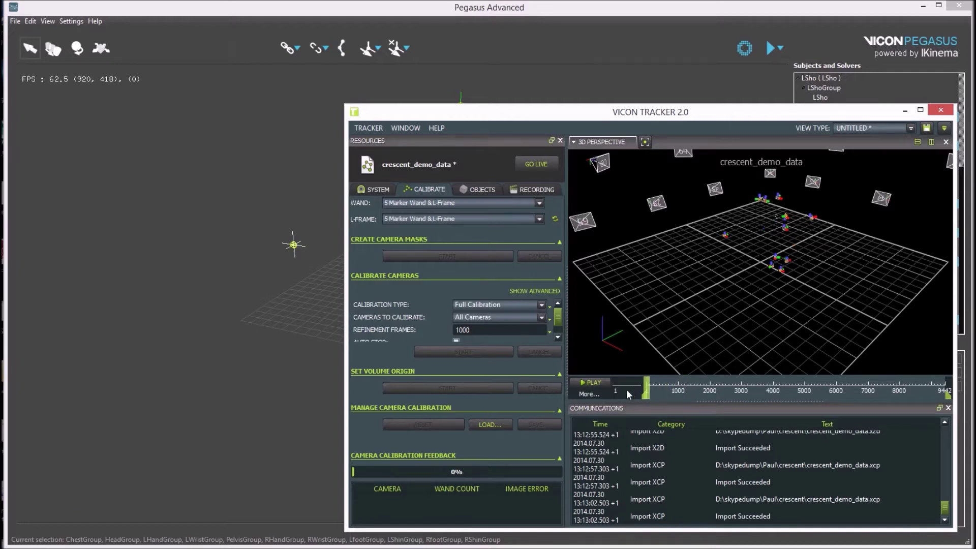
pyautogui.click(221, 377)
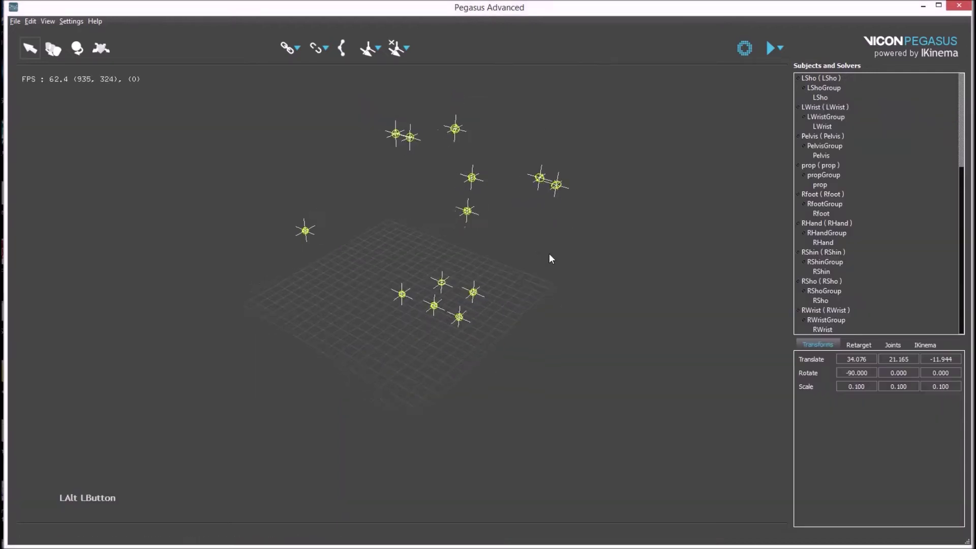
# Select the eleven body-part rigid-body groups, excluding the shoulders and prop
pyautogui.click(384, 119)
pyautogui.click(506, 288)
pyautogui.click(531, 370)
pyautogui.click(517, 256)
pyautogui.click(579, 336)
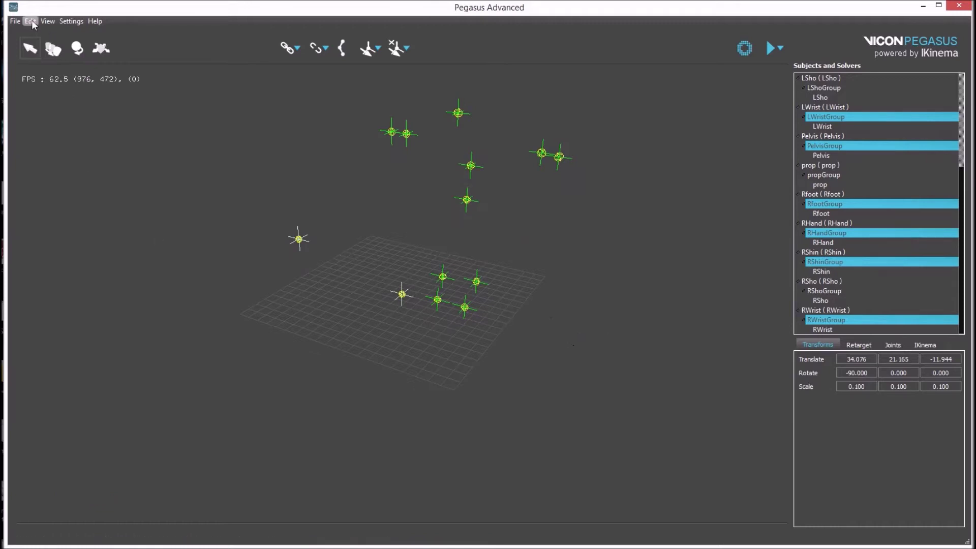
# Group the selection via Edit > Group Selection under the name Tracker and select the new group
pyautogui.click(34, 24)
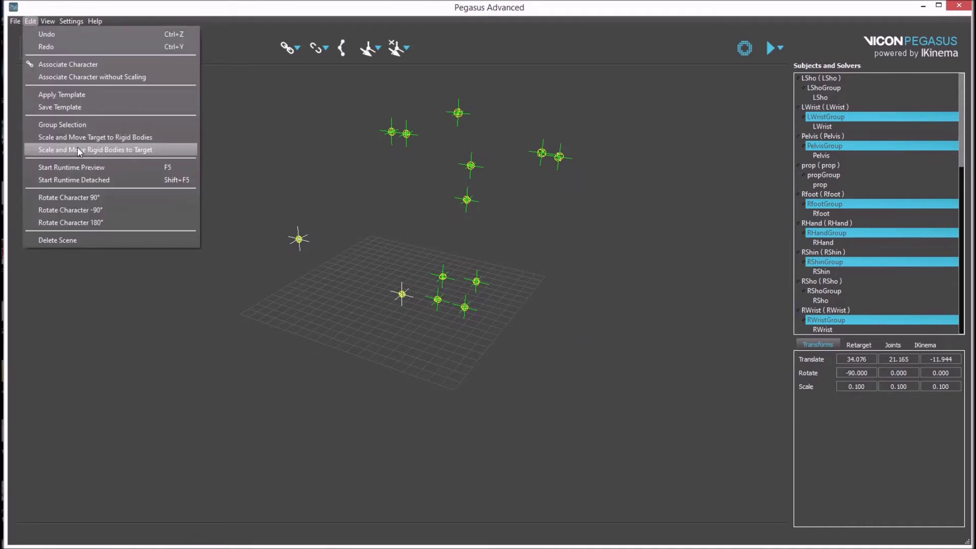
pyautogui.click(79, 129)
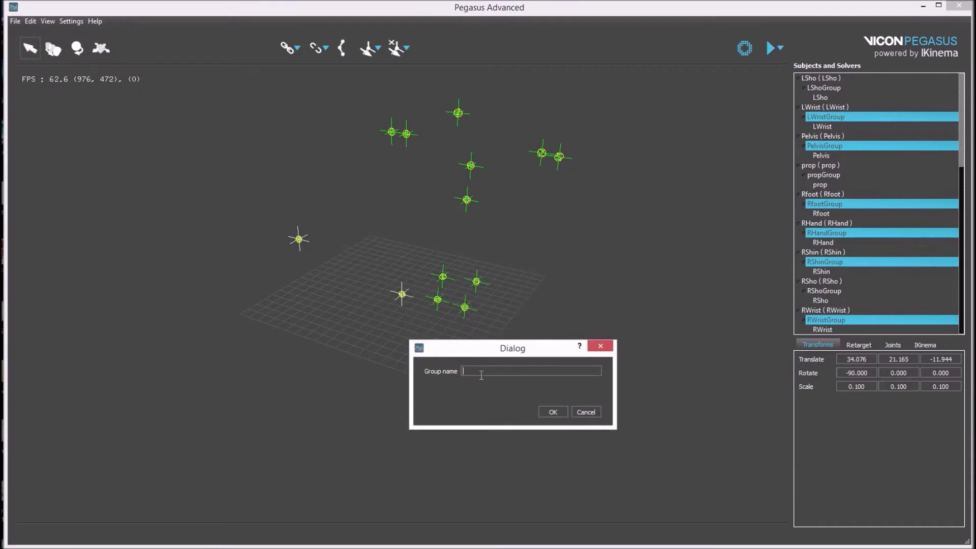
pyautogui.press('Return')
pyautogui.click(829, 173)
pyautogui.click(831, 181)
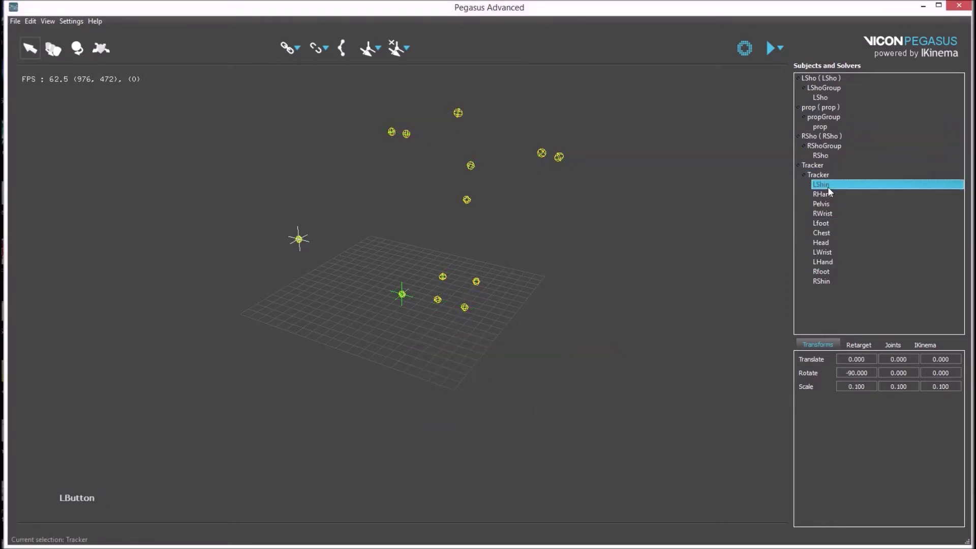
# Select the Tracker group and the prop rigid body and change an option in the View menu
pyautogui.click(832, 190)
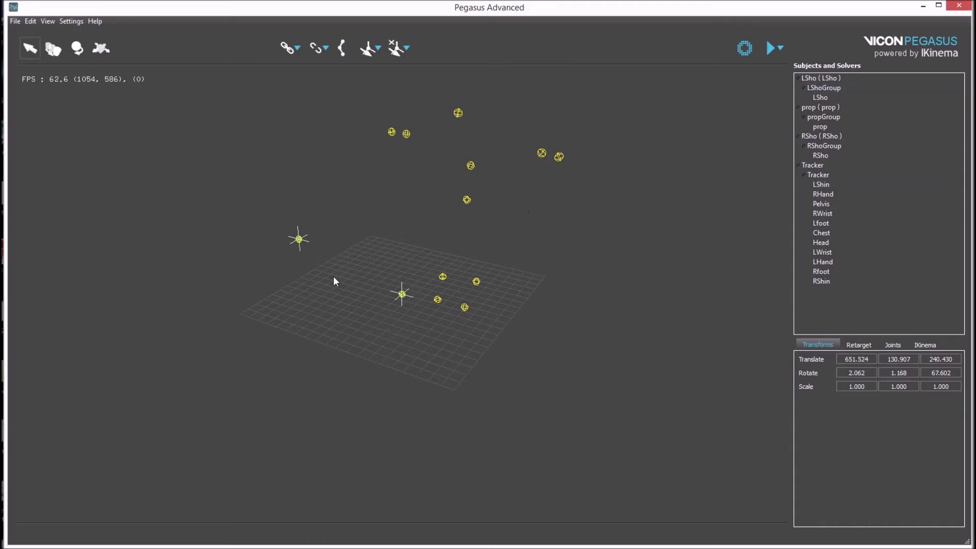
pyautogui.click(391, 289)
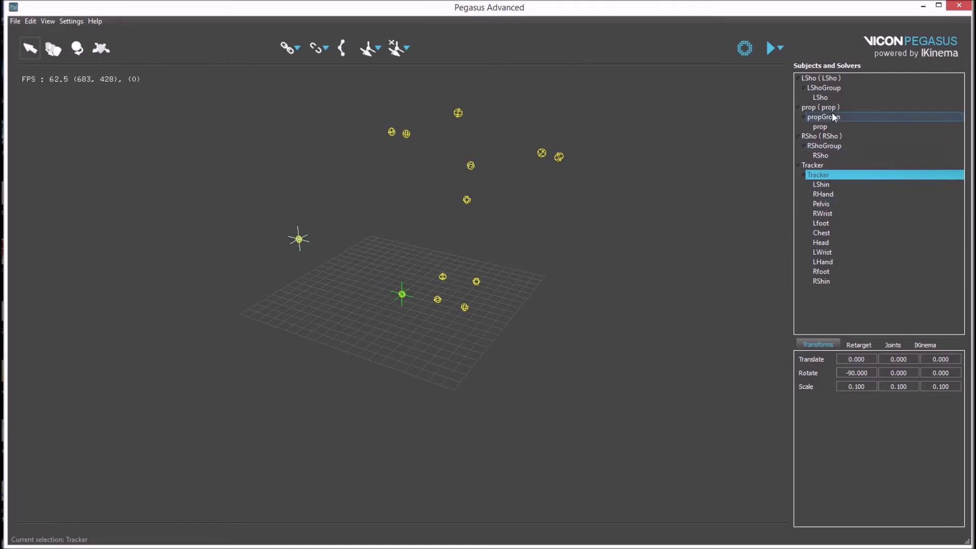
pyautogui.click(320, 267)
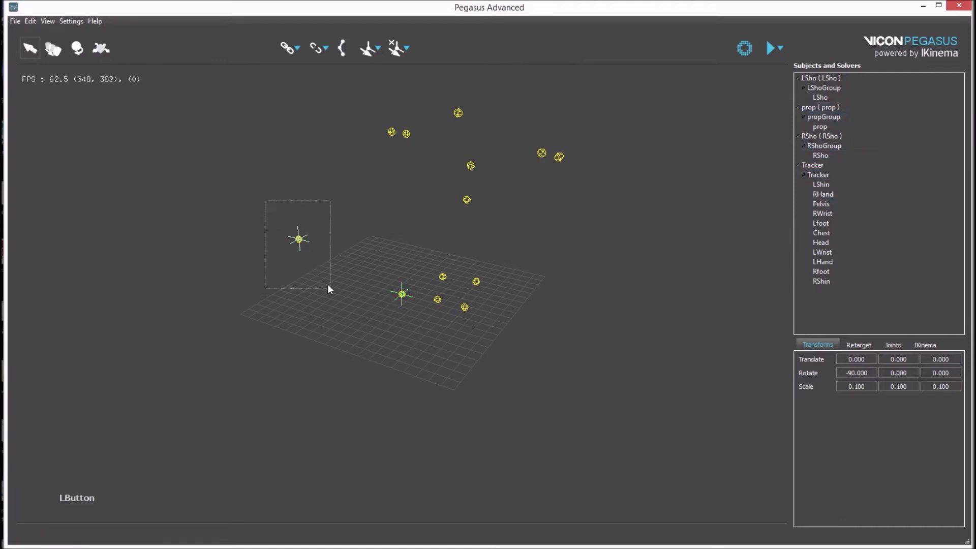
pyautogui.click(289, 285)
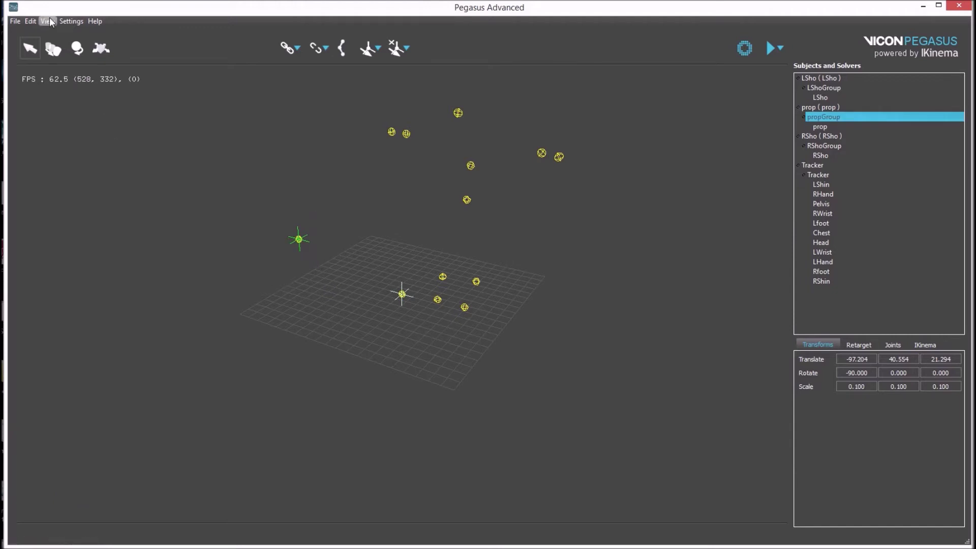
pyautogui.click(39, 24)
pyautogui.click(57, 128)
pyautogui.press('Return')
pyautogui.click(827, 95)
pyautogui.click(841, 123)
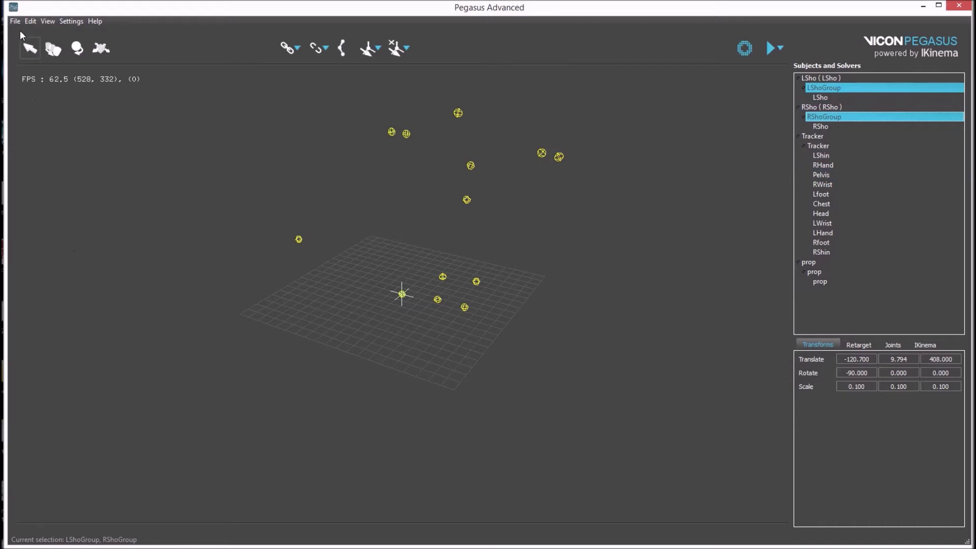
# Delete the scene via Edit, removing the LSho and RSho solvers, and confirm
pyautogui.click(34, 27)
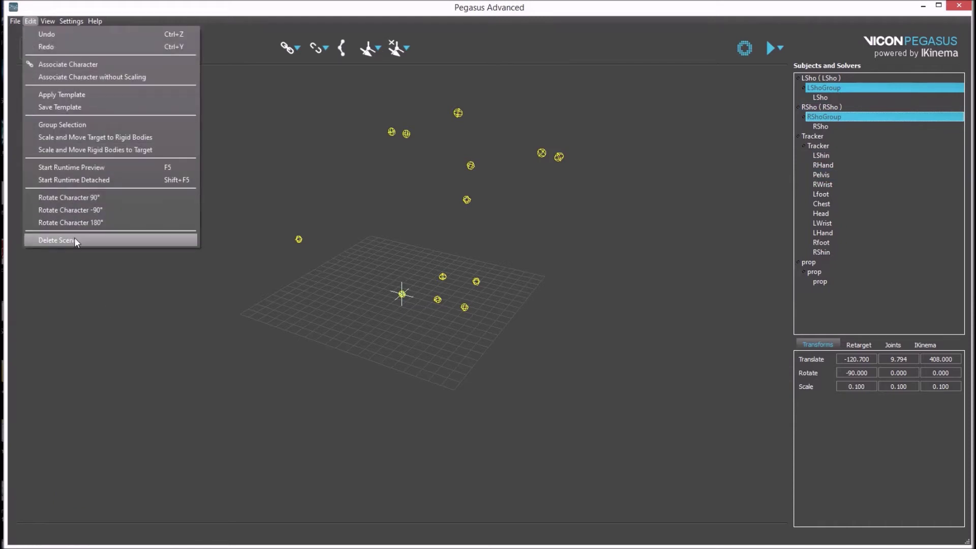
pyautogui.click(78, 243)
pyautogui.click(488, 300)
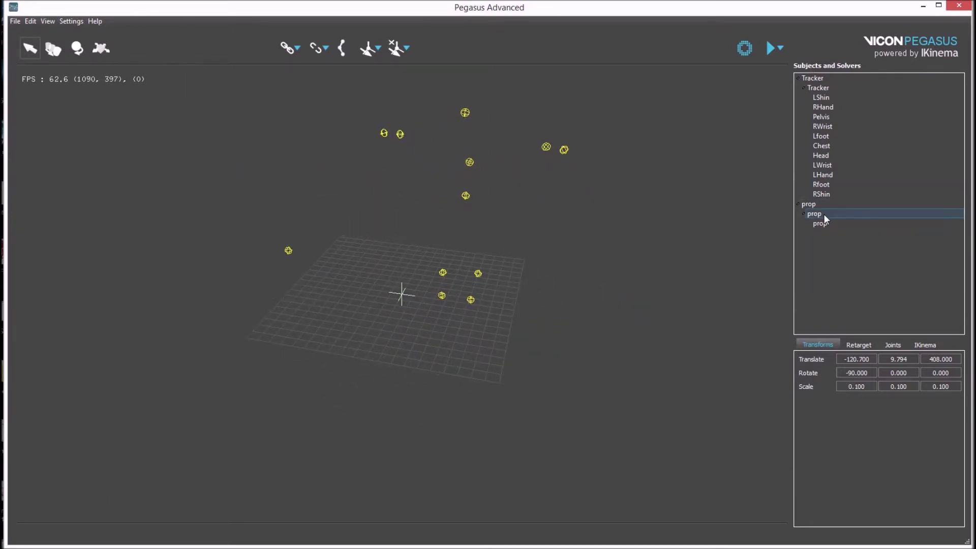
pyautogui.click(585, 320)
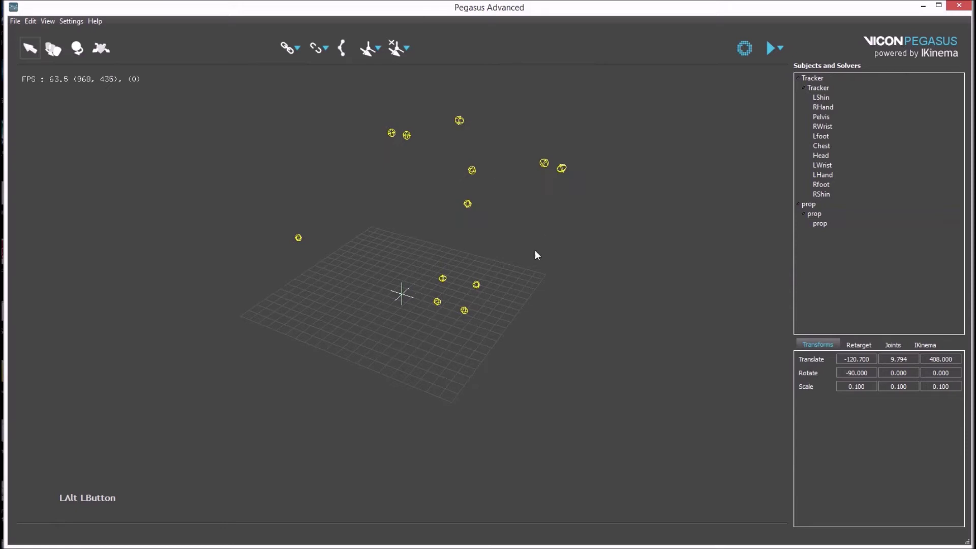
pyautogui.click(546, 278)
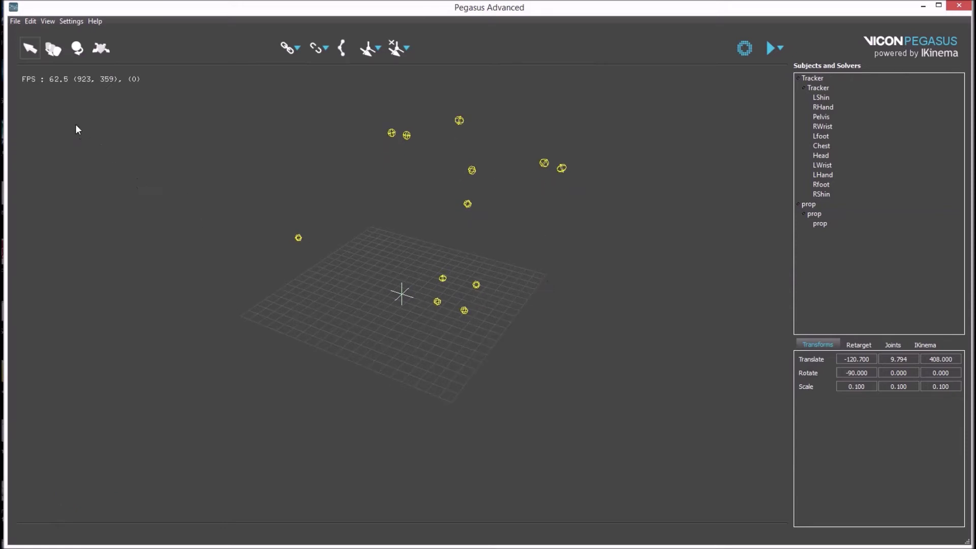
# Import the character model jack_NoPelvis_HandRotate3.fbx from the File menu
pyautogui.click(19, 27)
pyautogui.click(41, 95)
pyautogui.click(79, 145)
pyautogui.click(261, 333)
# Finish loading Jack, then select Jack_LUpperLeg together with the Pelvis rigid body
pyautogui.click(521, 370)
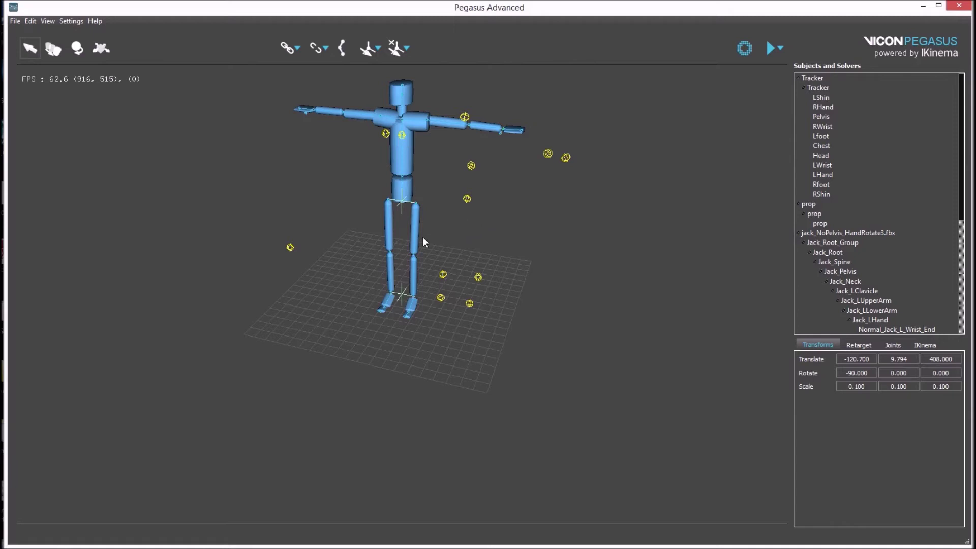
pyautogui.click(417, 241)
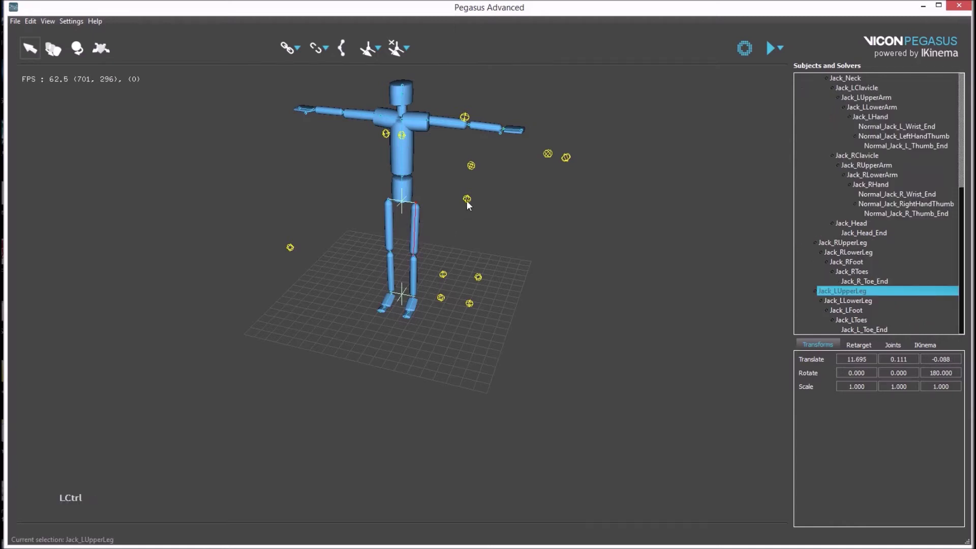
pyautogui.click(469, 203)
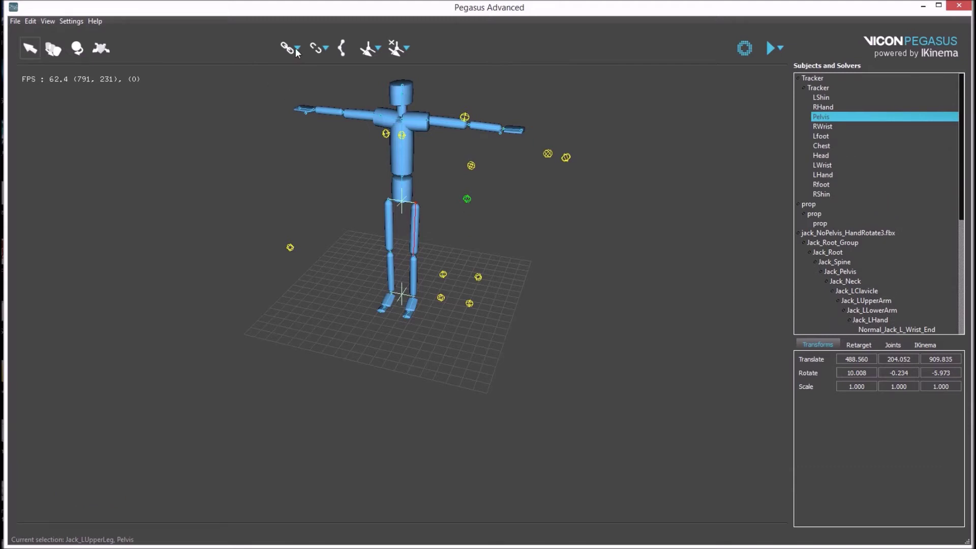
# Scale and Move Target to Rigid Bodies so Jack fits onto the Tracker markers
pyautogui.click(301, 53)
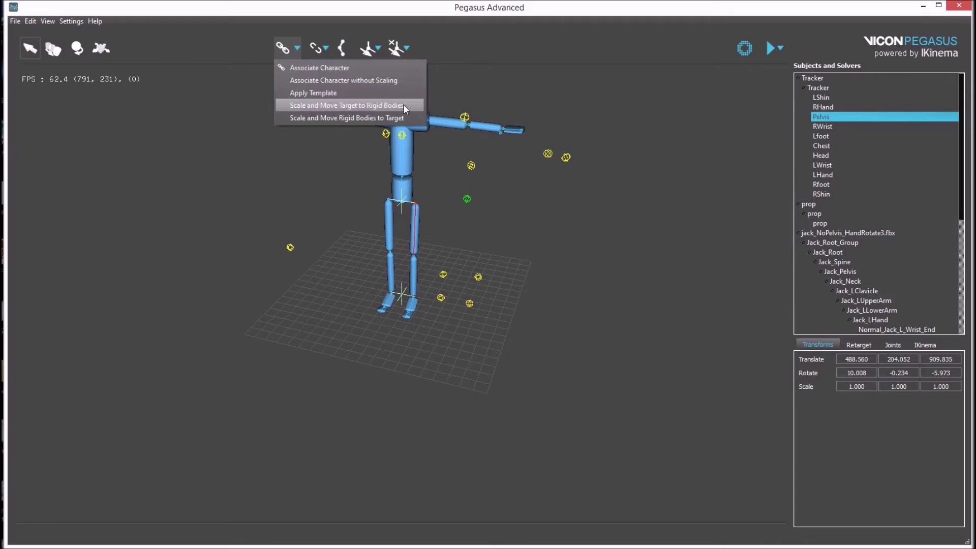
pyautogui.click(408, 108)
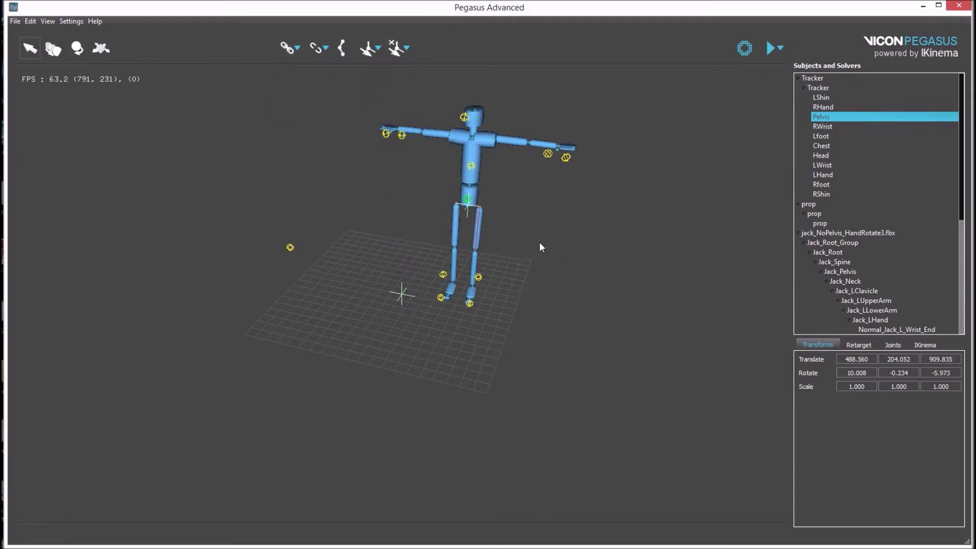
pyautogui.click(548, 262)
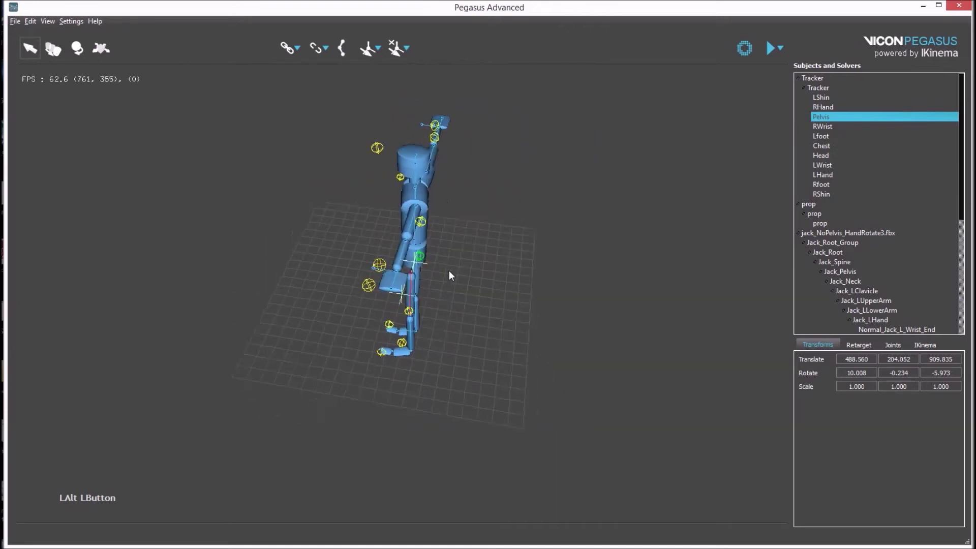
pyautogui.middleClick(549, 193)
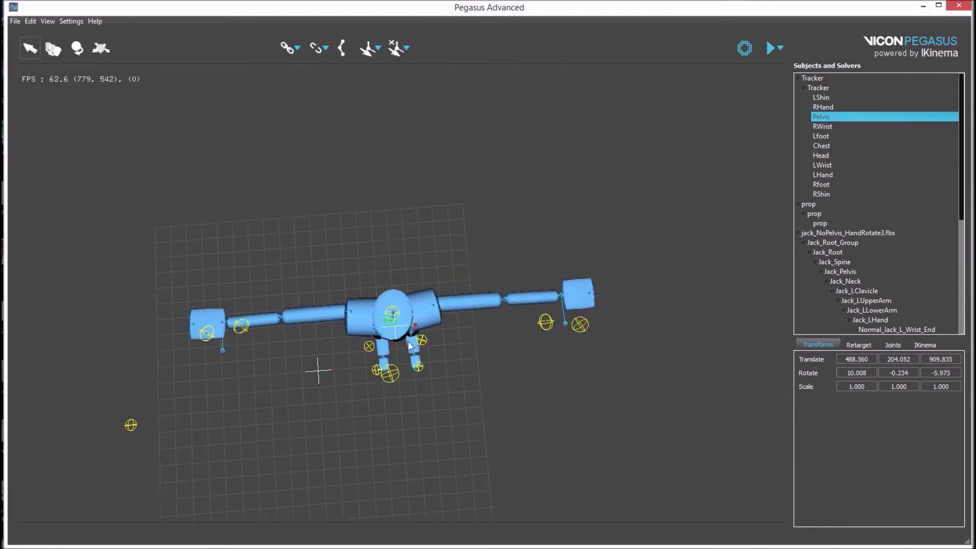
pyautogui.click(406, 332)
pyautogui.click(442, 372)
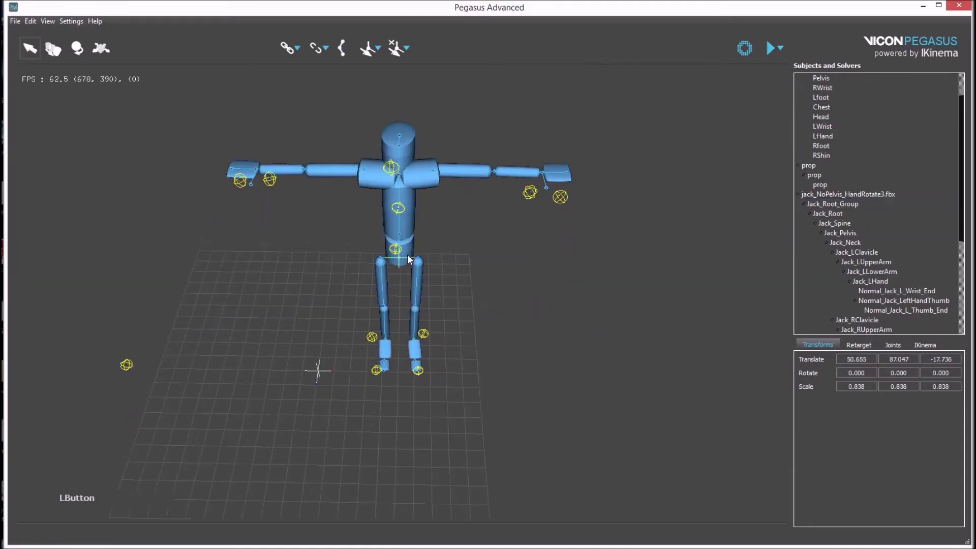
# With the rotate tool, turn Jack_Root_Group (undone) and rotate Jack_LUpperArm into line
pyautogui.press('e')
pyautogui.click(416, 280)
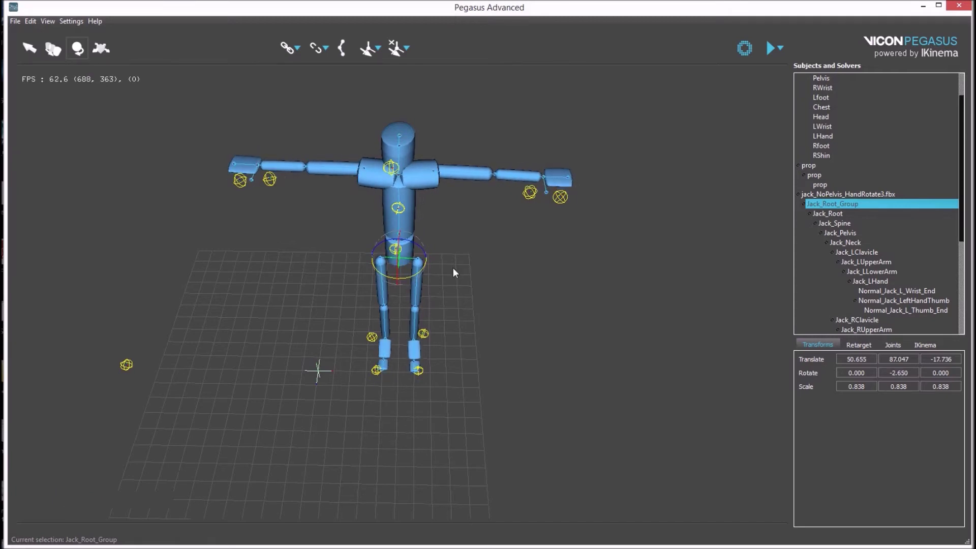
pyautogui.click(452, 253)
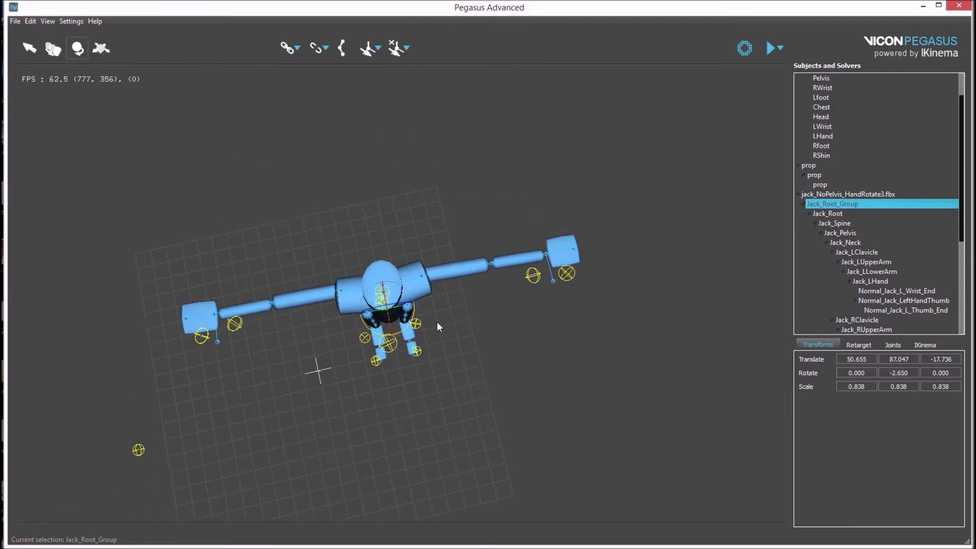
pyautogui.press('ctrl+z')
pyautogui.click(447, 273)
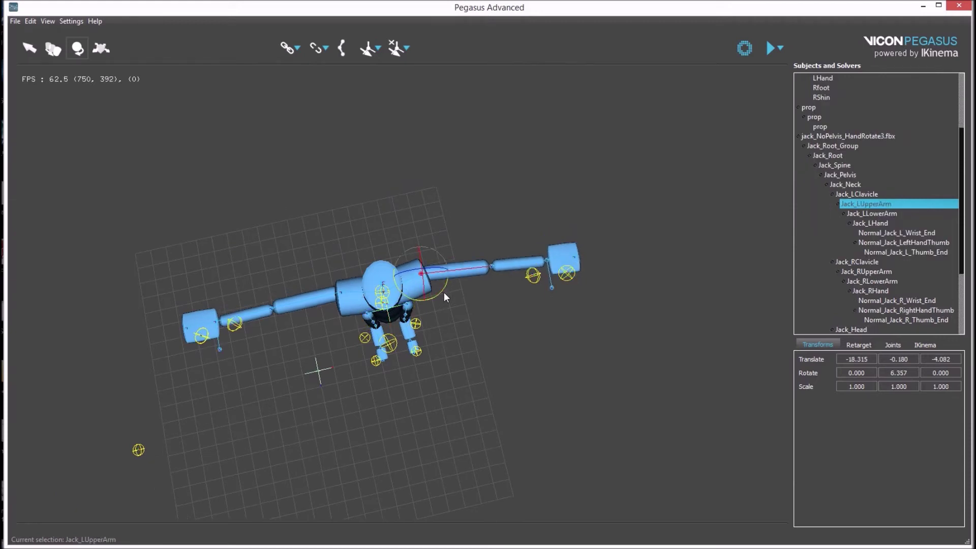
pyautogui.click(474, 346)
pyautogui.click(456, 359)
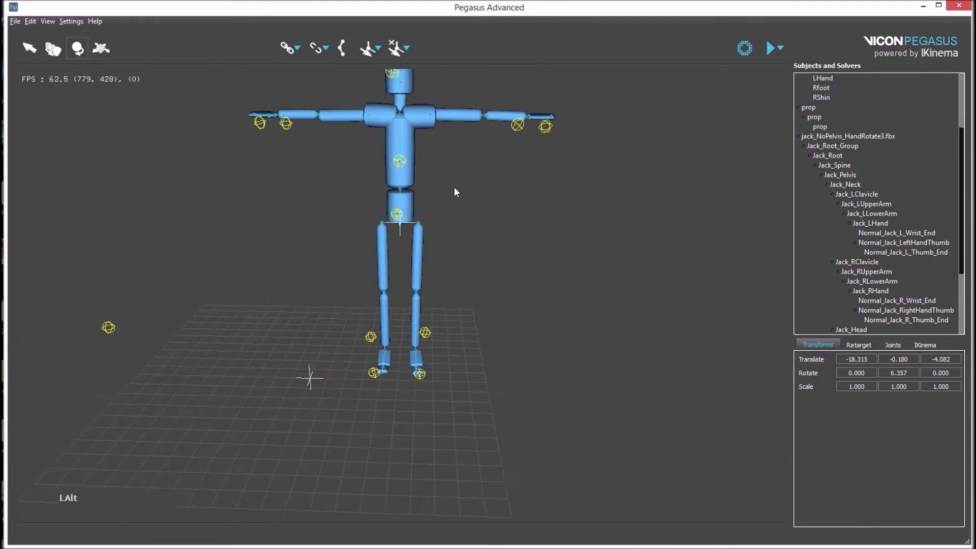
pyautogui.middleClick(459, 190)
# Constrain Jack's left hand and Jack_LLowerArm to the LHand and LWrist rigid bodies
pyautogui.click(488, 231)
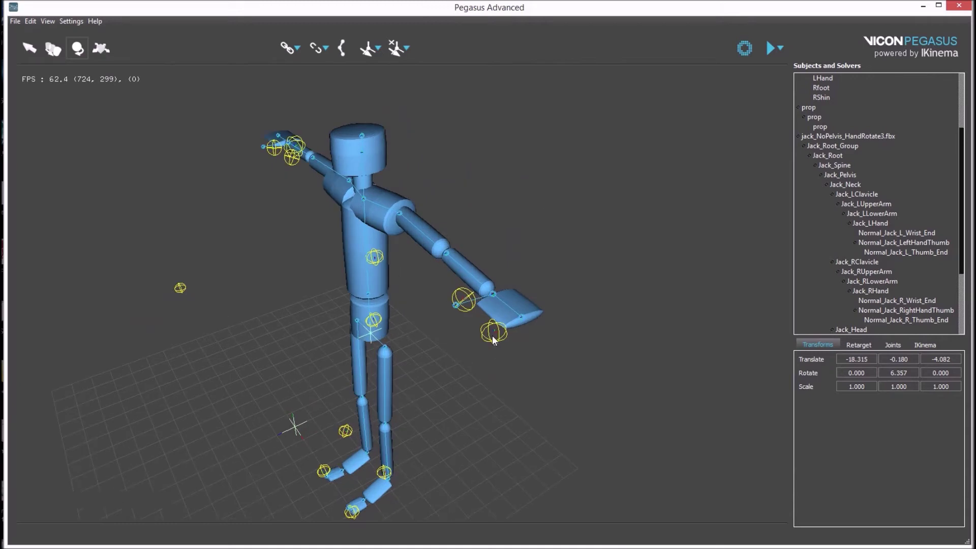
pyautogui.click(488, 344)
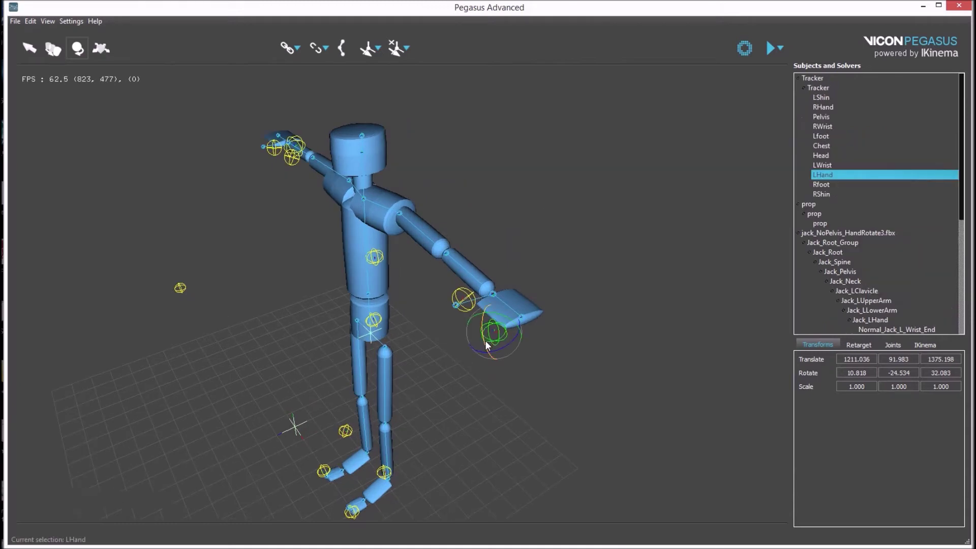
pyautogui.click(34, 54)
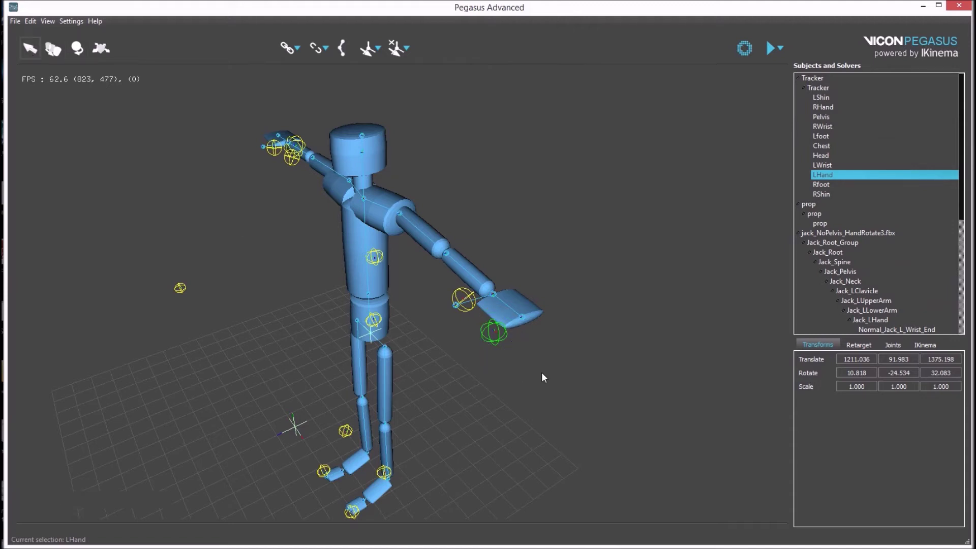
pyautogui.click(511, 308)
pyautogui.click(367, 55)
pyautogui.click(477, 407)
pyautogui.click(530, 381)
pyautogui.click(520, 338)
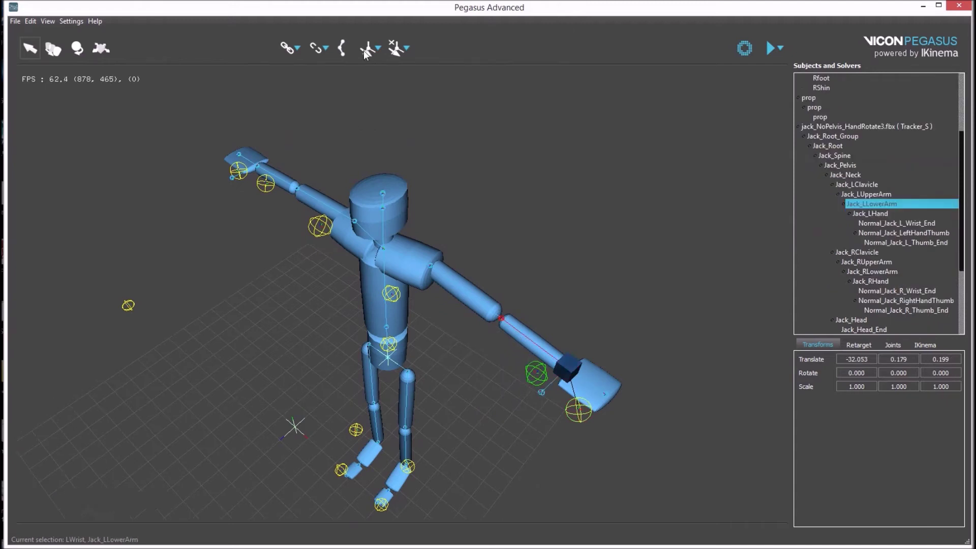
pyautogui.click(368, 54)
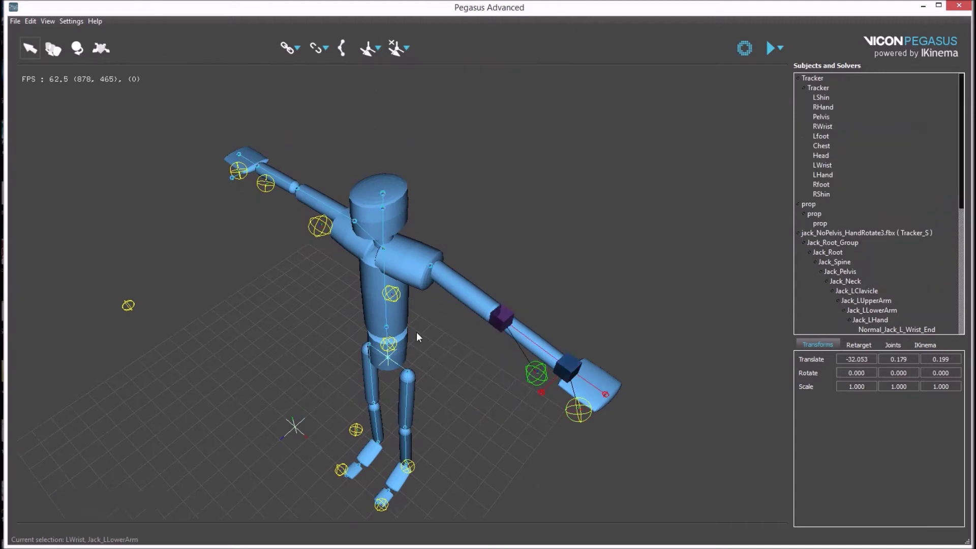
# Constrain Jack_RHand to the RHand rigid body and Jack_Head to the Head rigid body
pyautogui.click(316, 319)
pyautogui.click(437, 219)
pyautogui.click(207, 188)
pyautogui.click(359, 59)
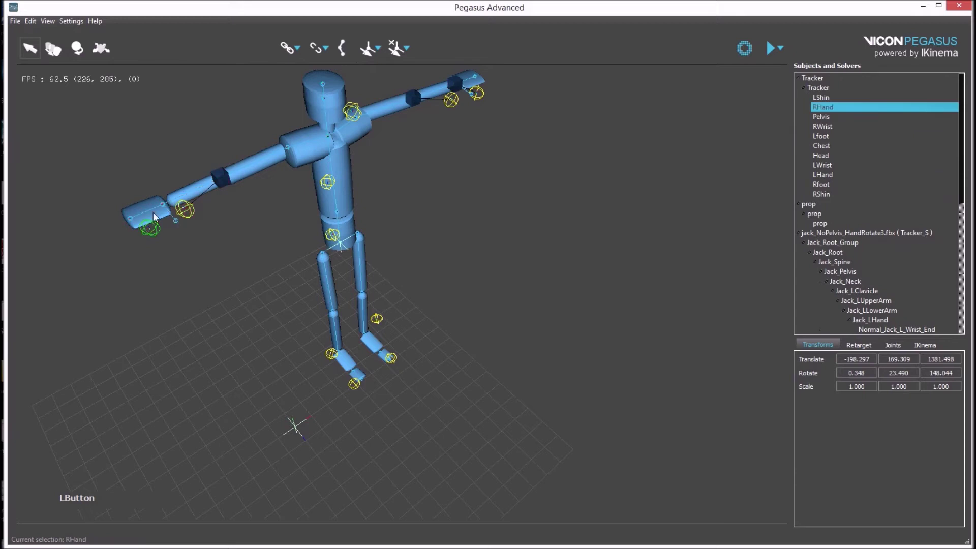
pyautogui.click(155, 210)
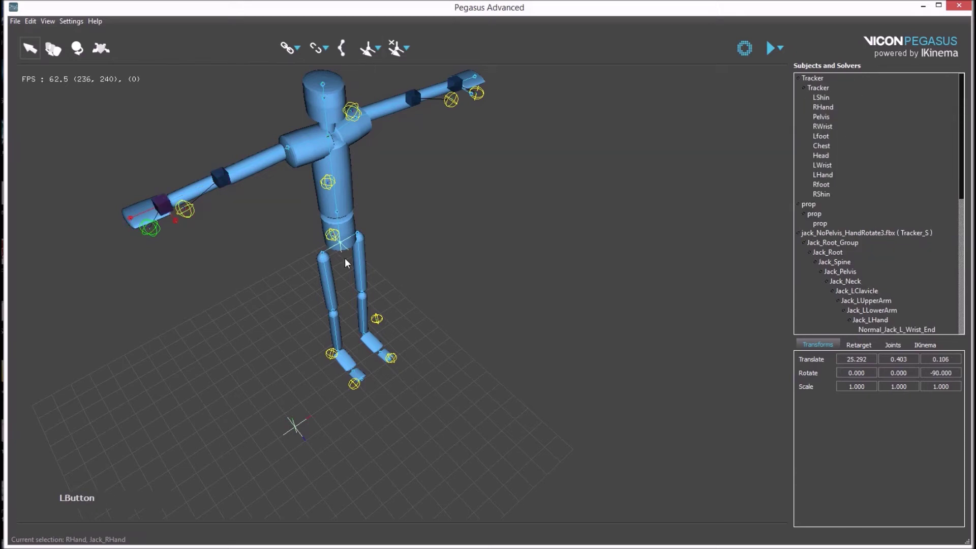
pyautogui.middleClick(397, 186)
pyautogui.click(325, 271)
pyautogui.middleClick(445, 215)
pyautogui.click(508, 353)
pyautogui.click(402, 214)
pyautogui.click(359, 209)
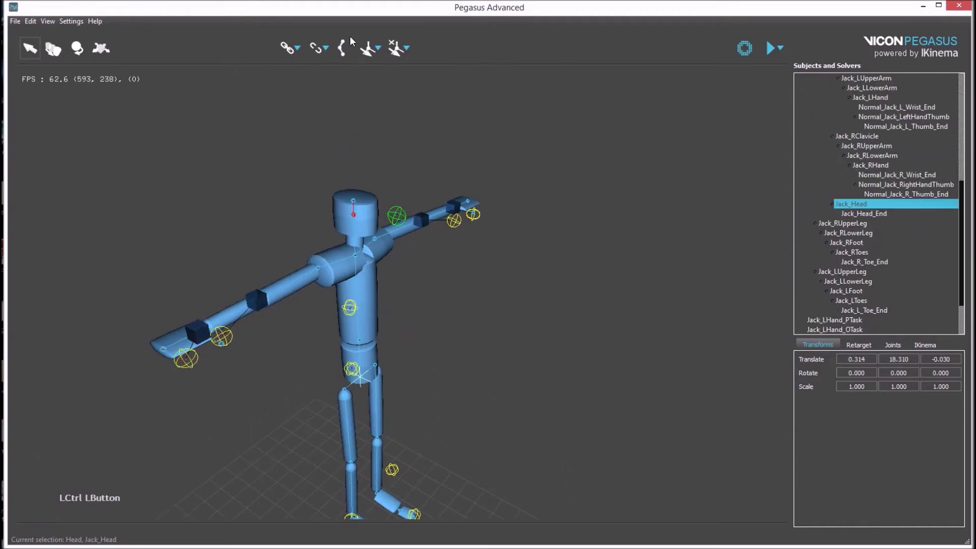
# Continue linking Jack's remaining joints to their Tracker rigid bodies with the constraint tool
pyautogui.click(369, 55)
pyautogui.click(348, 315)
pyautogui.click(357, 247)
pyautogui.click(367, 54)
pyautogui.click(348, 370)
pyautogui.click(337, 464)
pyautogui.click(368, 57)
# Constrain Jack_RFoot and Jack_LFoot to their Tracker rigid bodies and frame the avatar
pyautogui.middleClick(406, 370)
pyautogui.click(454, 261)
pyautogui.click(436, 177)
pyautogui.click(365, 49)
pyautogui.click(453, 320)
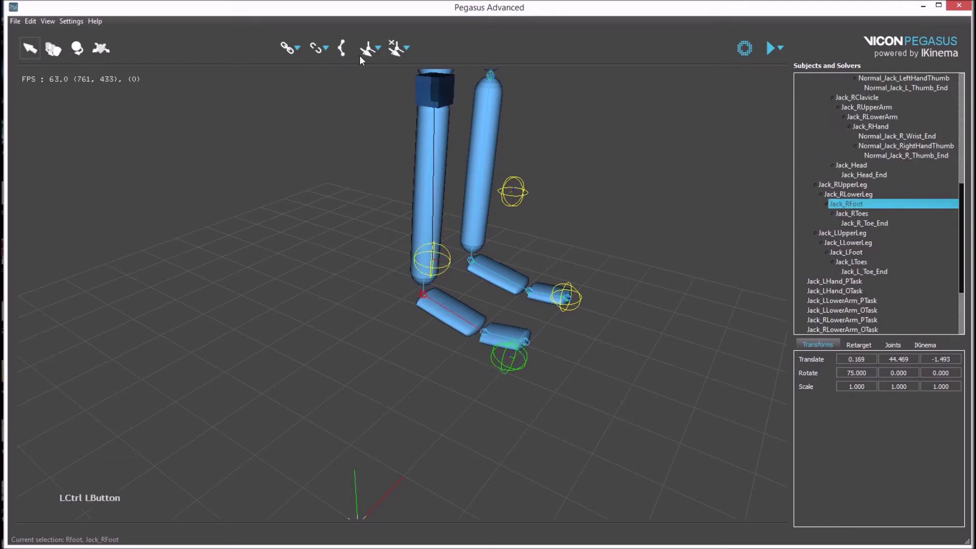
pyautogui.click(487, 154)
pyautogui.click(578, 314)
pyautogui.click(494, 273)
pyautogui.click(377, 54)
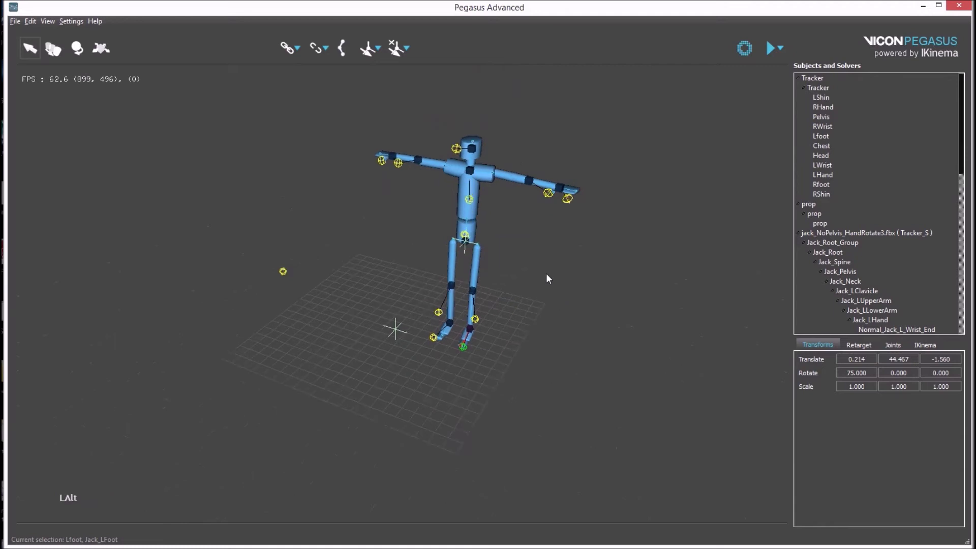
# Frame the whole avatar and start the Pegasus runtime live solve
pyautogui.middleClick(537, 284)
pyautogui.click(487, 424)
pyautogui.click(772, 60)
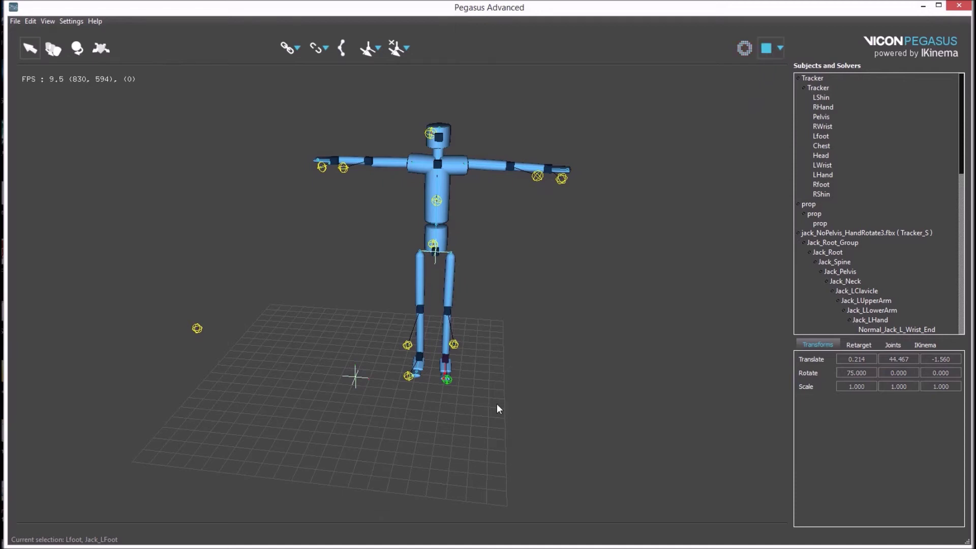
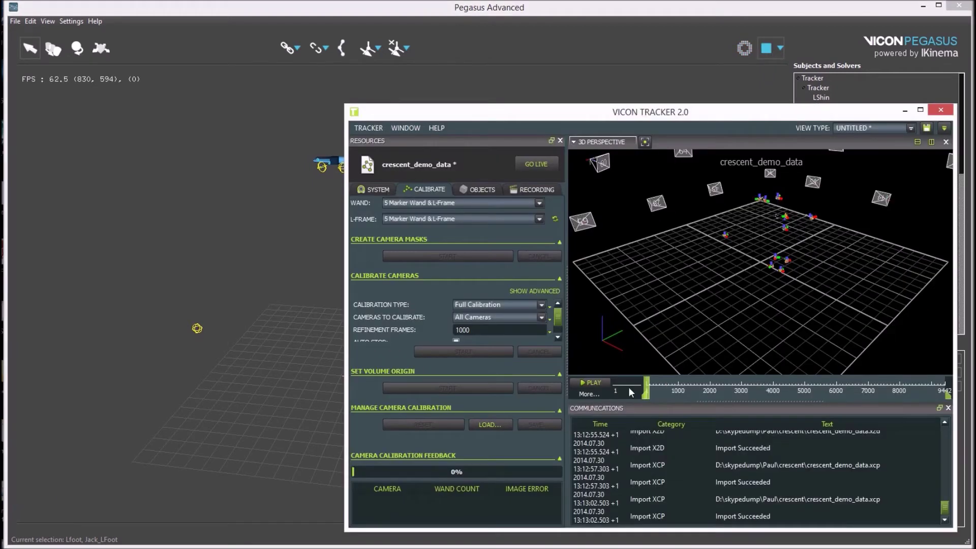
# Play the Tracker recording and return to Pegasus to watch Jack move with the rigid bodies
pyautogui.click(606, 383)
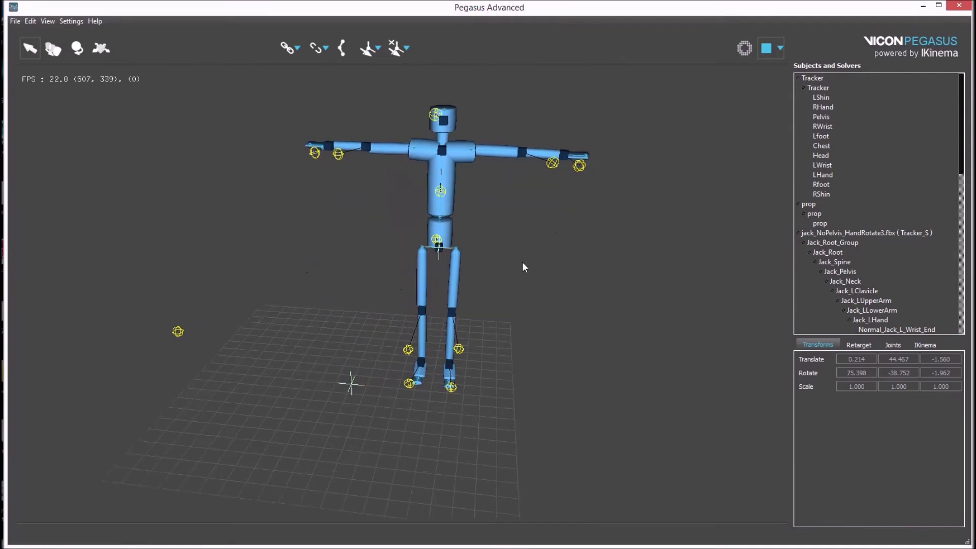
pyautogui.click(524, 266)
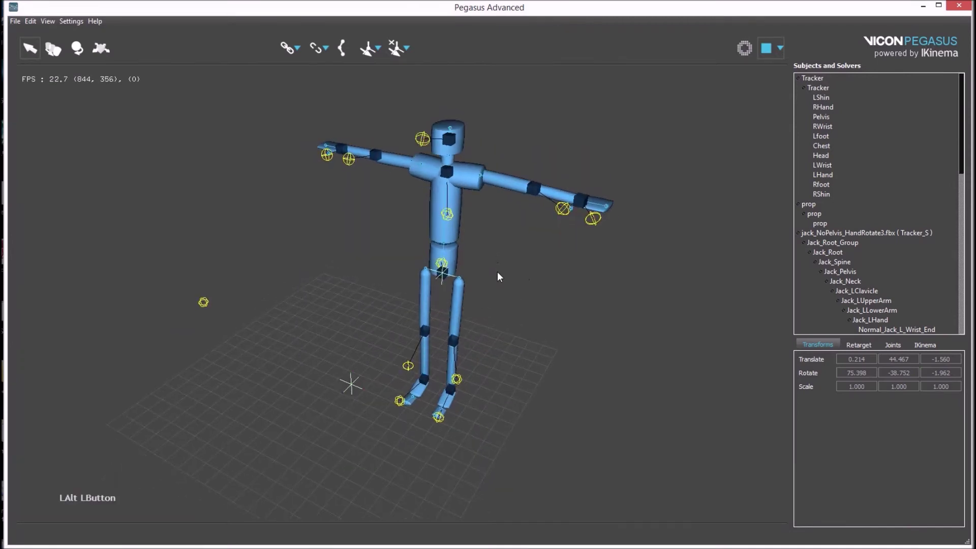
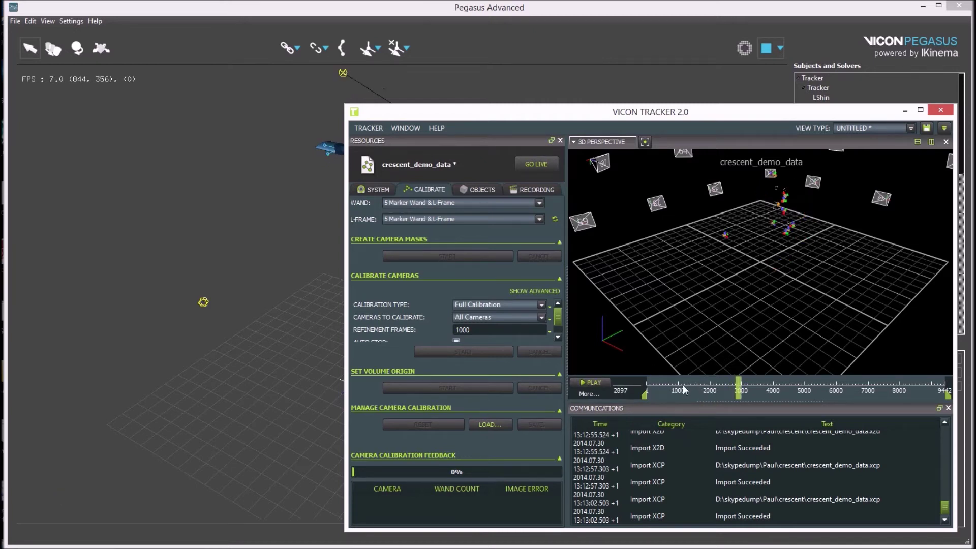
pyautogui.click(608, 386)
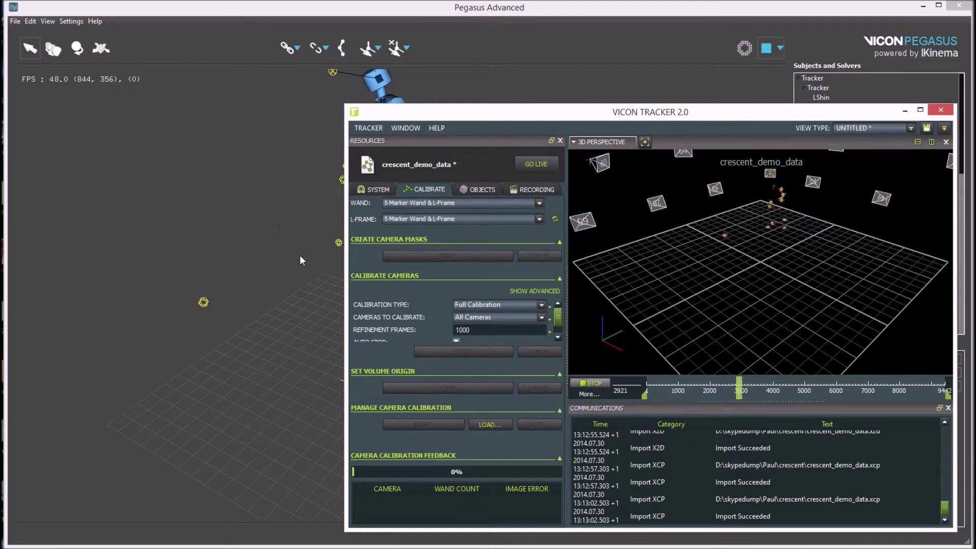
pyautogui.click(281, 254)
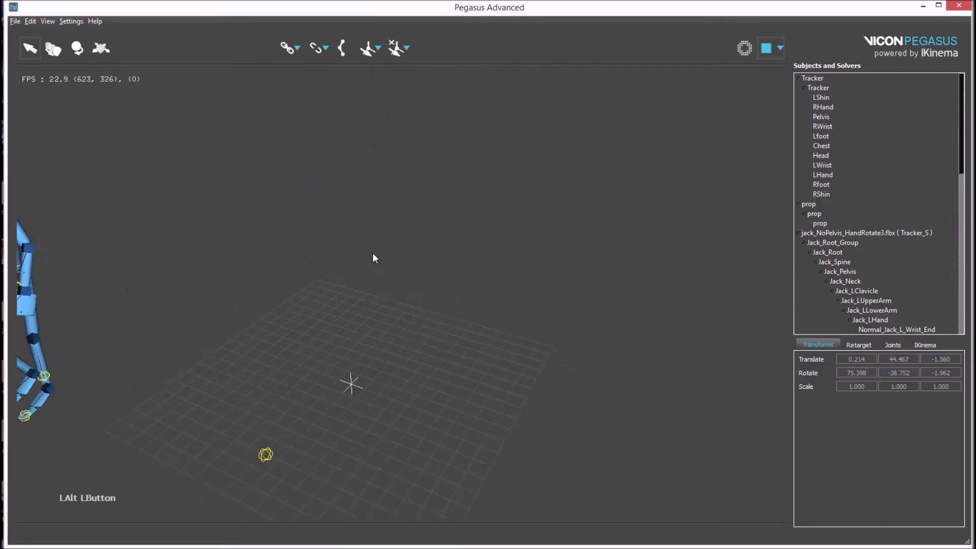
pyautogui.click(122, 365)
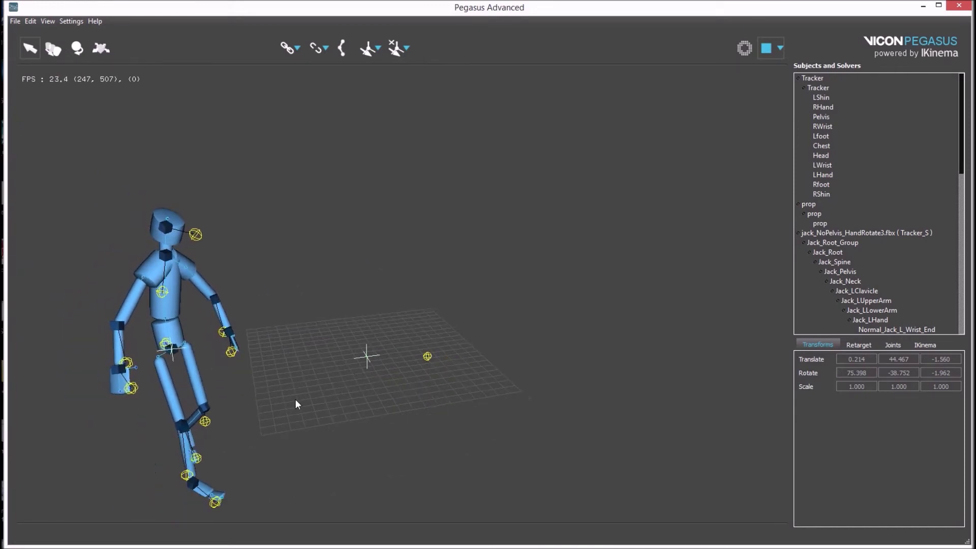
pyautogui.click(295, 403)
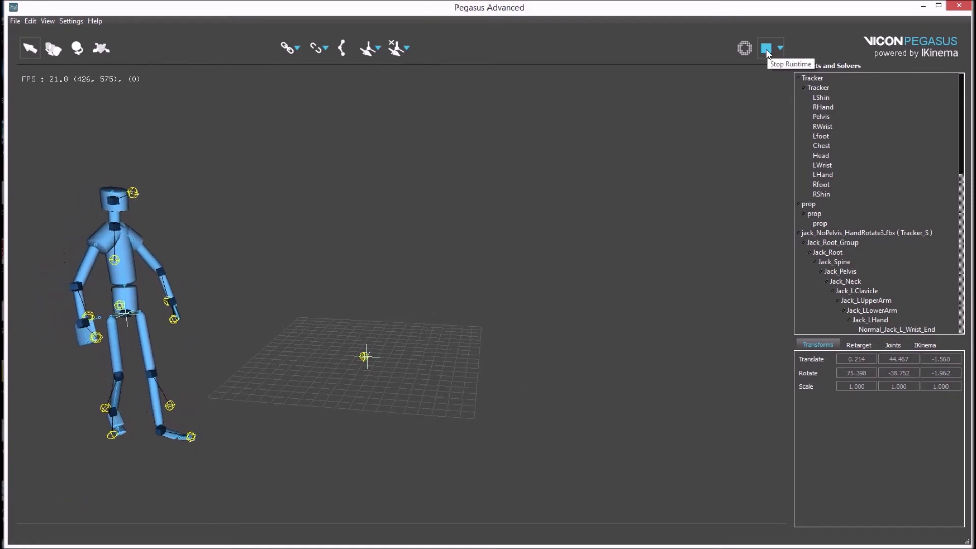
# Stop the runtime so Jack returns to T-pose
pyautogui.click(354, 252)
pyautogui.click(771, 60)
pyautogui.click(396, 196)
# Select Jack_RClavicle and apply the Stiff joint preset in the Joints tab
pyautogui.click(519, 280)
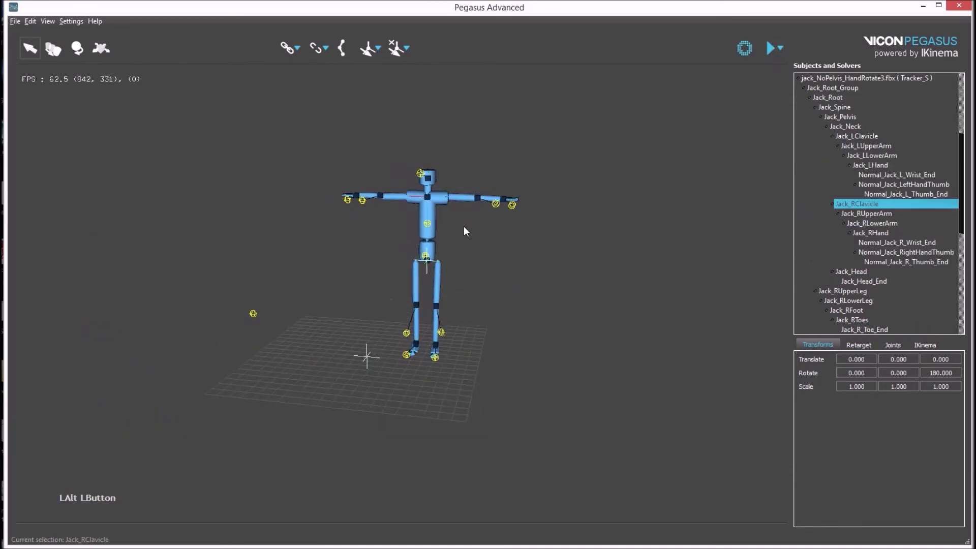
pyautogui.click(907, 345)
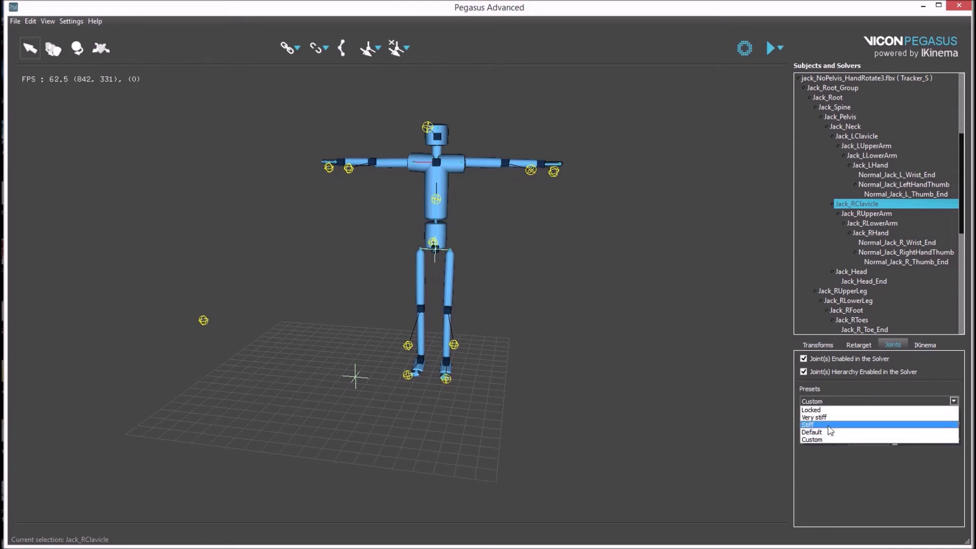
pyautogui.click(832, 430)
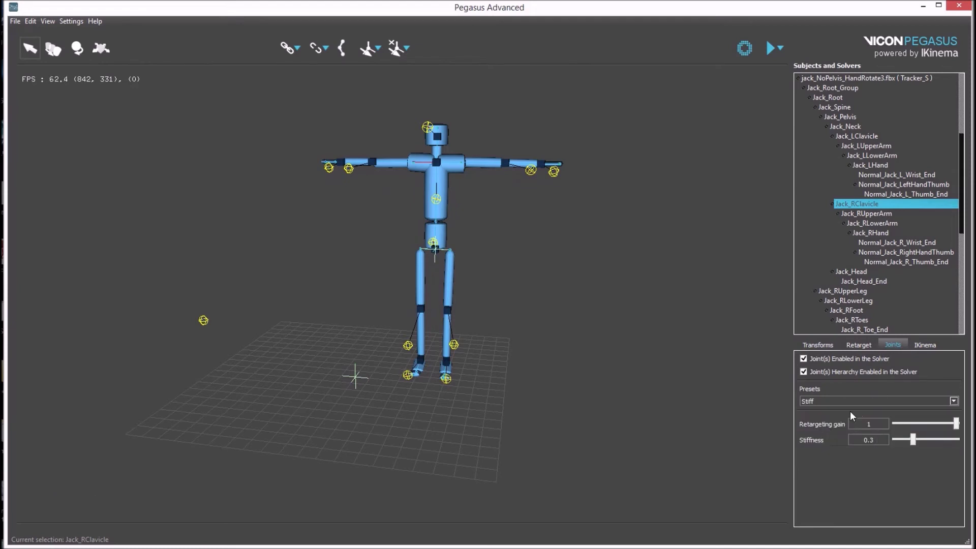
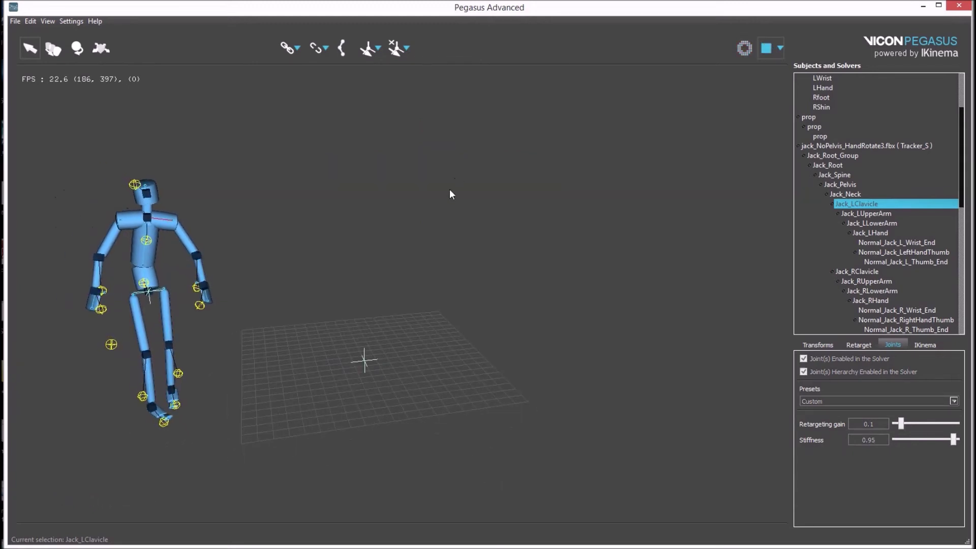
# Review the Joints stiffness settings on Jack_LClavicle and Jack_RClavicle during the live solve
pyautogui.click(358, 269)
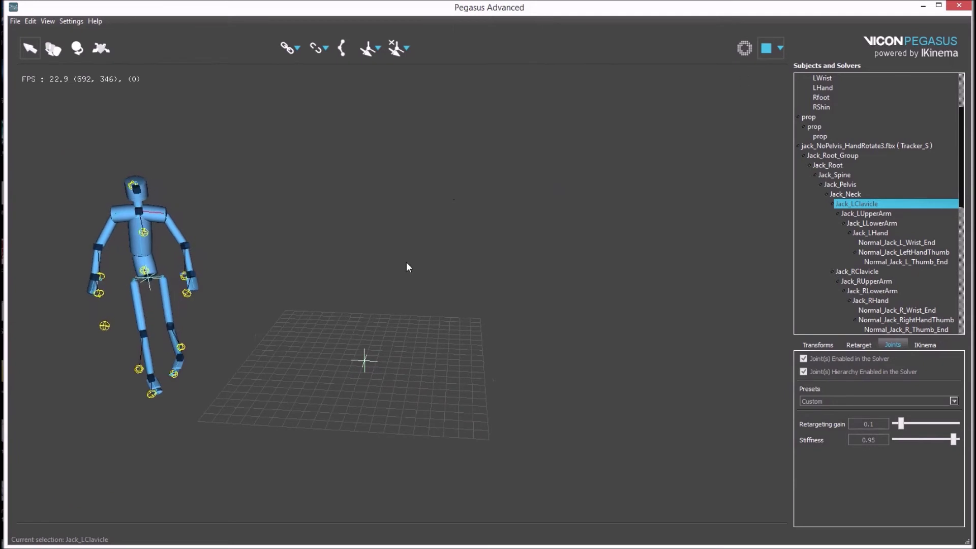
pyautogui.click(189, 368)
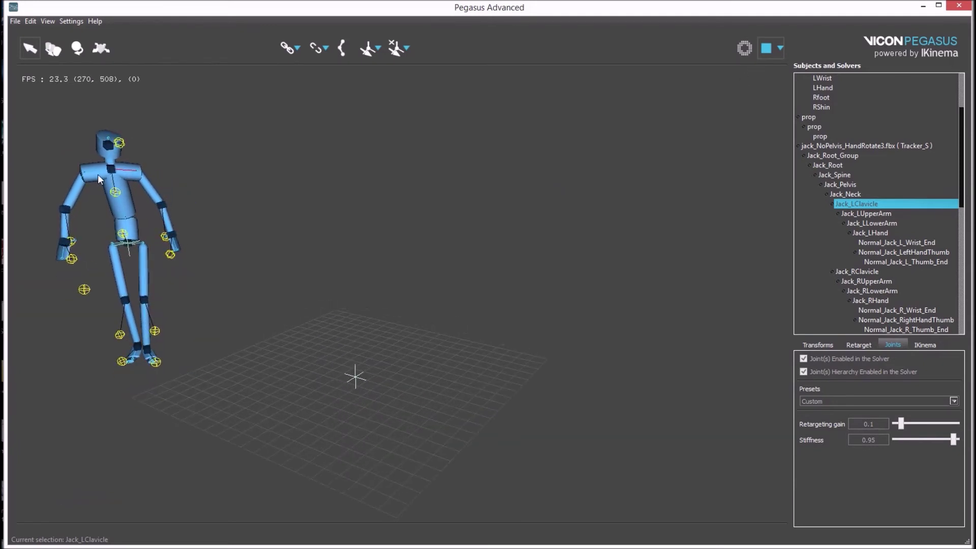
pyautogui.click(102, 178)
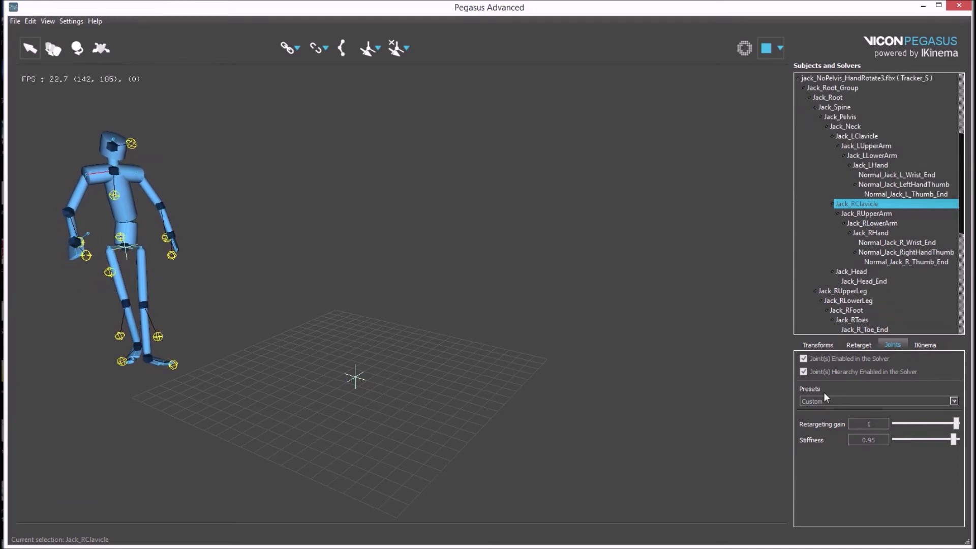
pyautogui.click(470, 318)
pyautogui.click(489, 286)
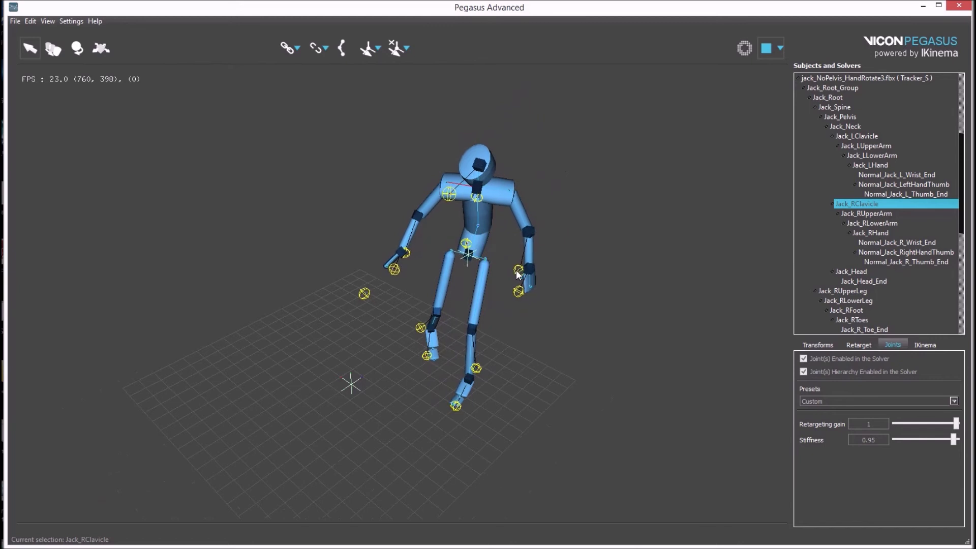
pyautogui.click(519, 338)
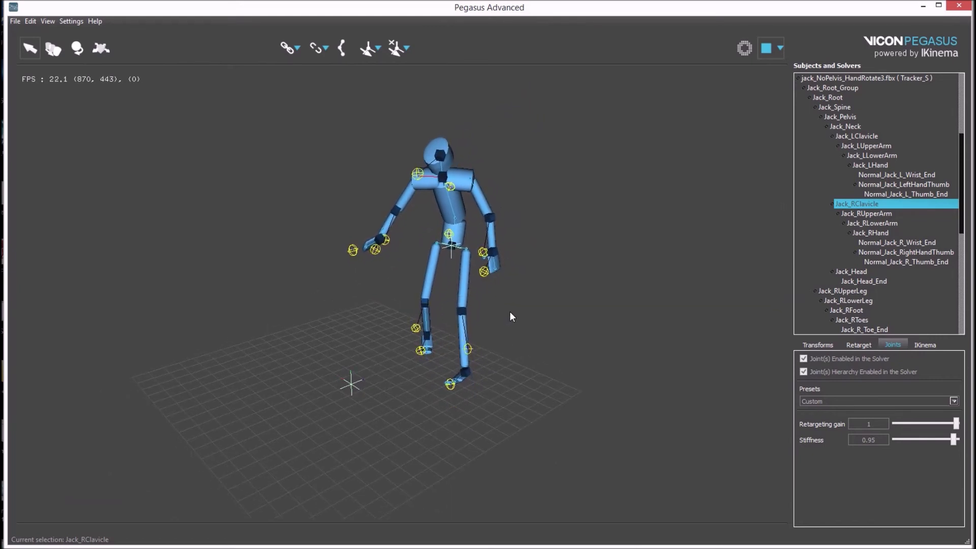
# Watch Jack move, select the prop, and stop the runtime so Jack returns to T-pose
pyautogui.click(360, 263)
pyautogui.click(389, 376)
pyautogui.click(470, 377)
pyautogui.click(479, 380)
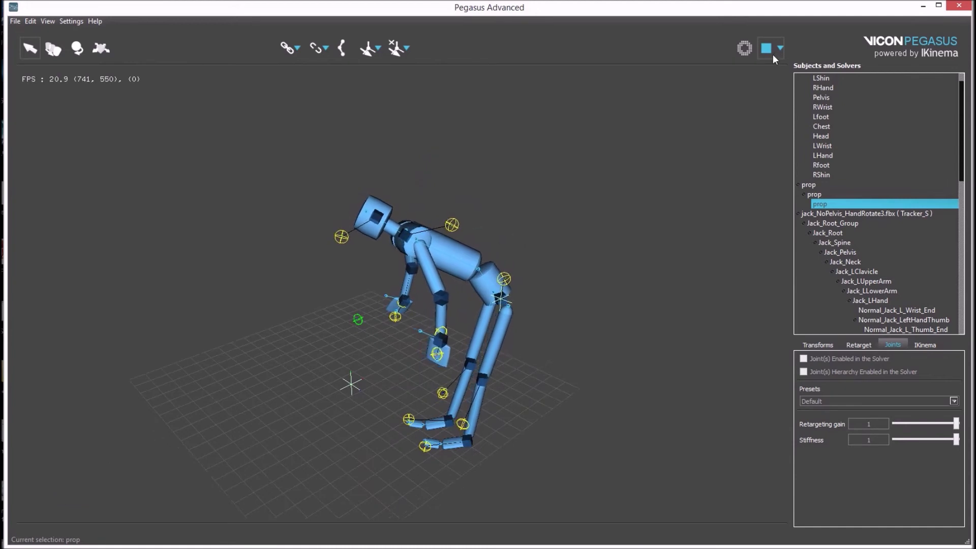
pyautogui.click(768, 51)
pyautogui.click(531, 250)
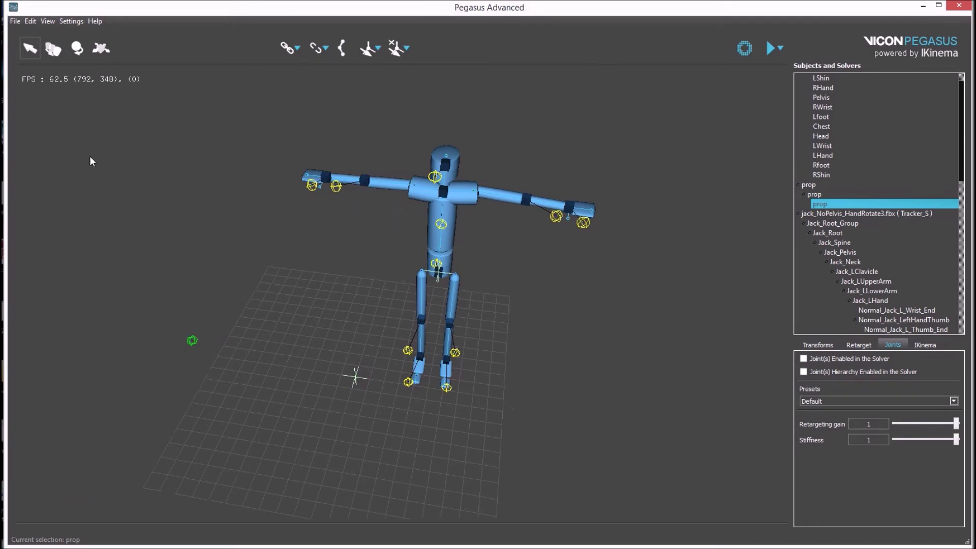
# Clear the scene with File > New and re-import the Tracker rigid bodies into Pegasus
pyautogui.click(16, 19)
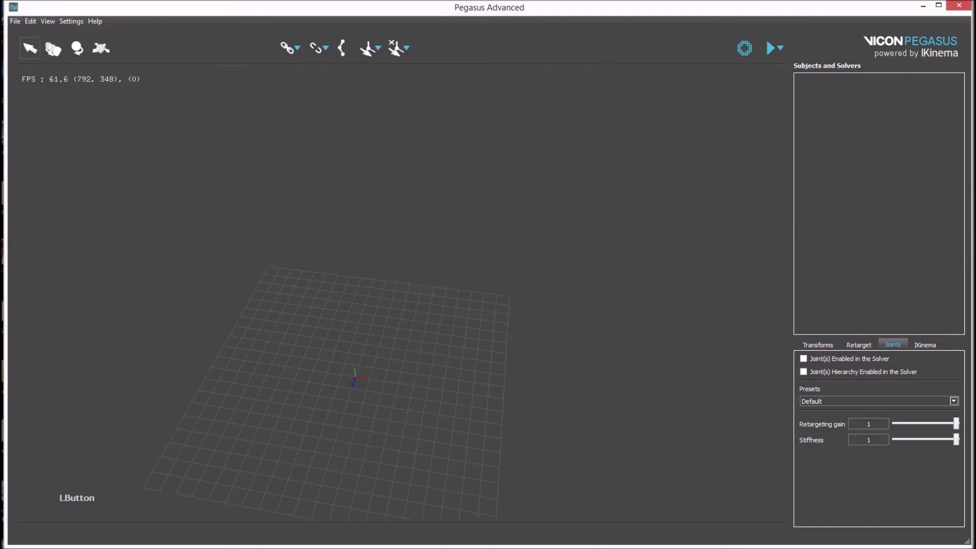
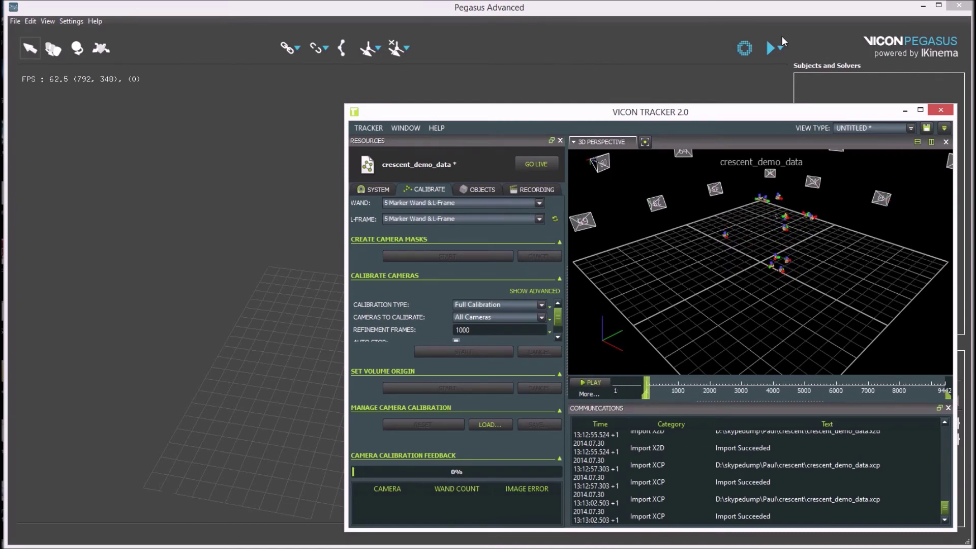
pyautogui.click(745, 54)
pyautogui.click(531, 393)
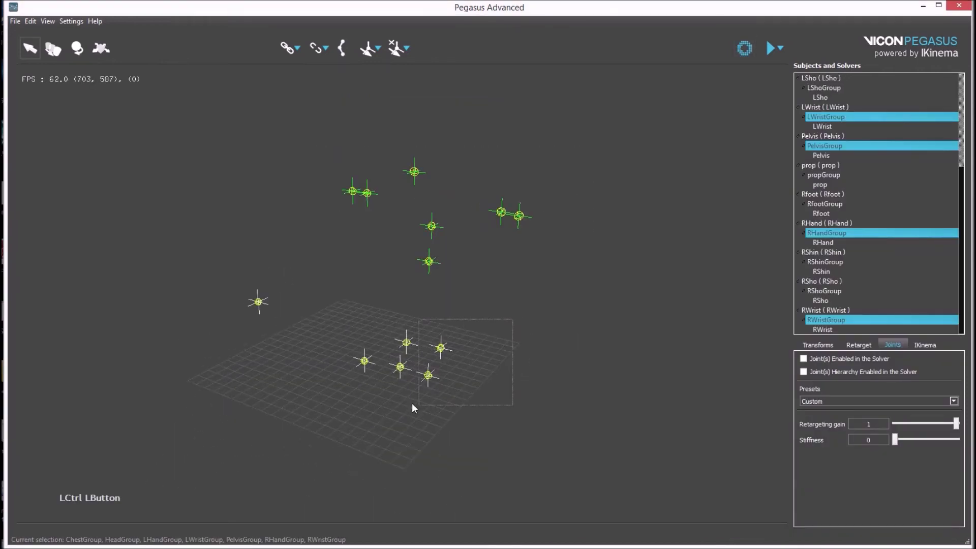